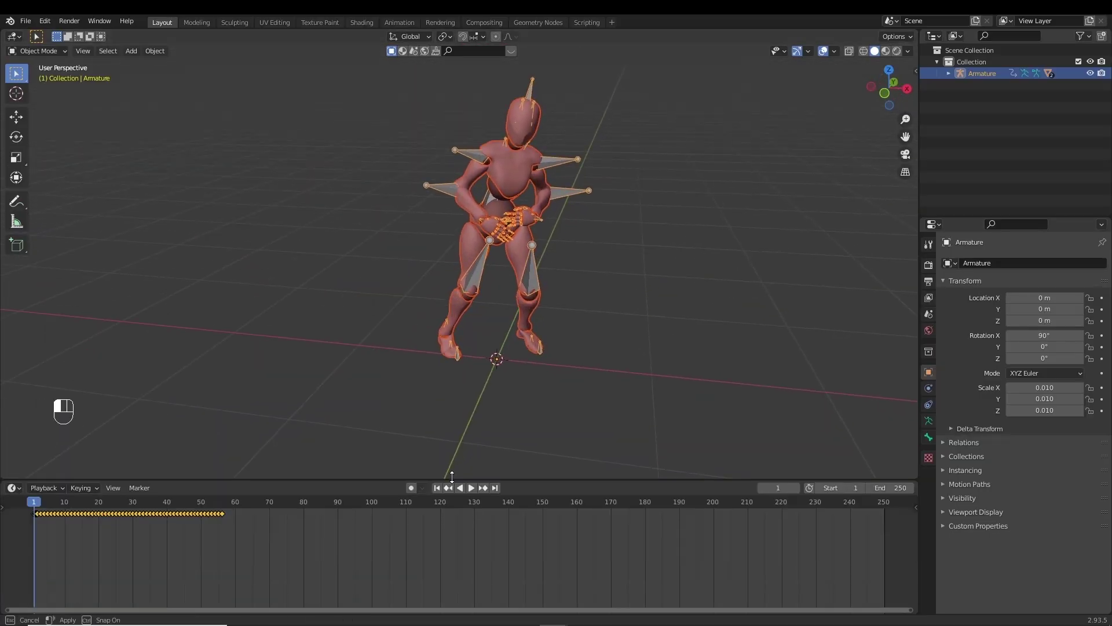
Duplicate the walk keyframes with Shift+D so the cycle repeats, previewing playback
key(space)
middle_click(601, 291)
drag(618, 287, 587, 290)
key(space)
key(shift+d)
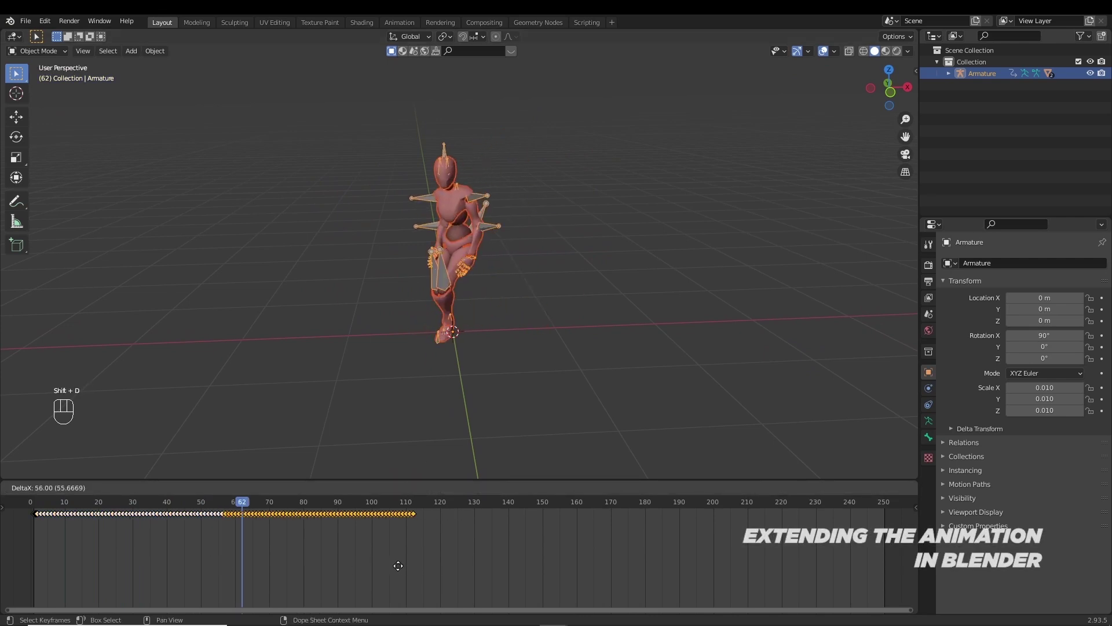
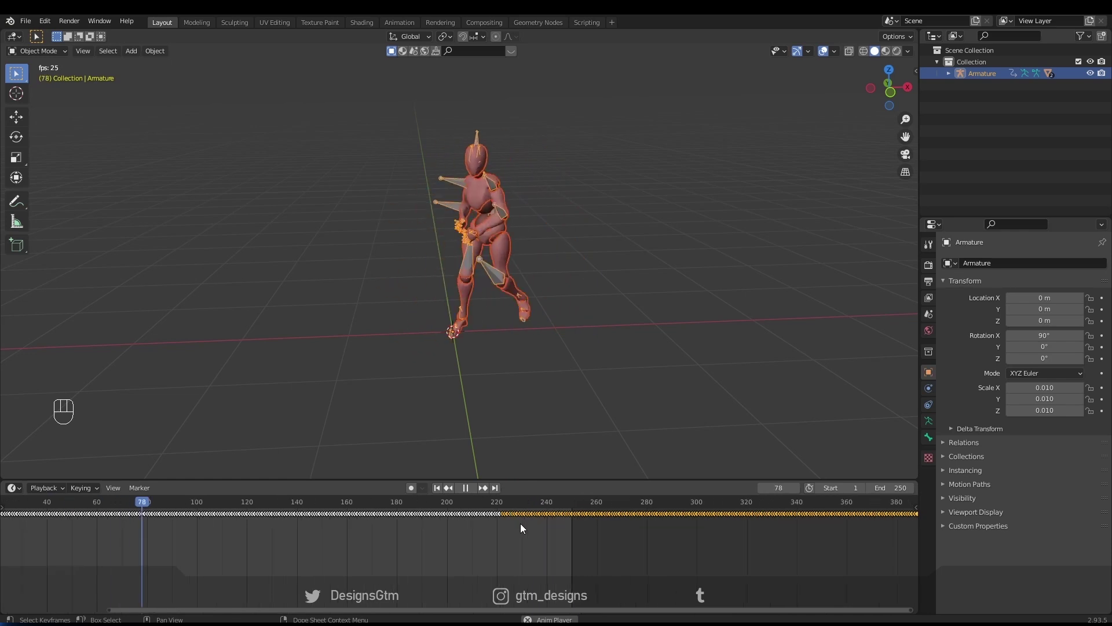
key(space)
Select the mannequin body mesh and join its parts into one object with Ctrl+J
middle_click(529, 327)
click(1097, 74)
drag(636, 175, 618, 165)
middle_click(569, 154)
click(517, 218)
key(ctrl+j)
middle_click(533, 222)
middle_click(577, 225)
middle_click(585, 223)
drag(560, 234, 525, 250)
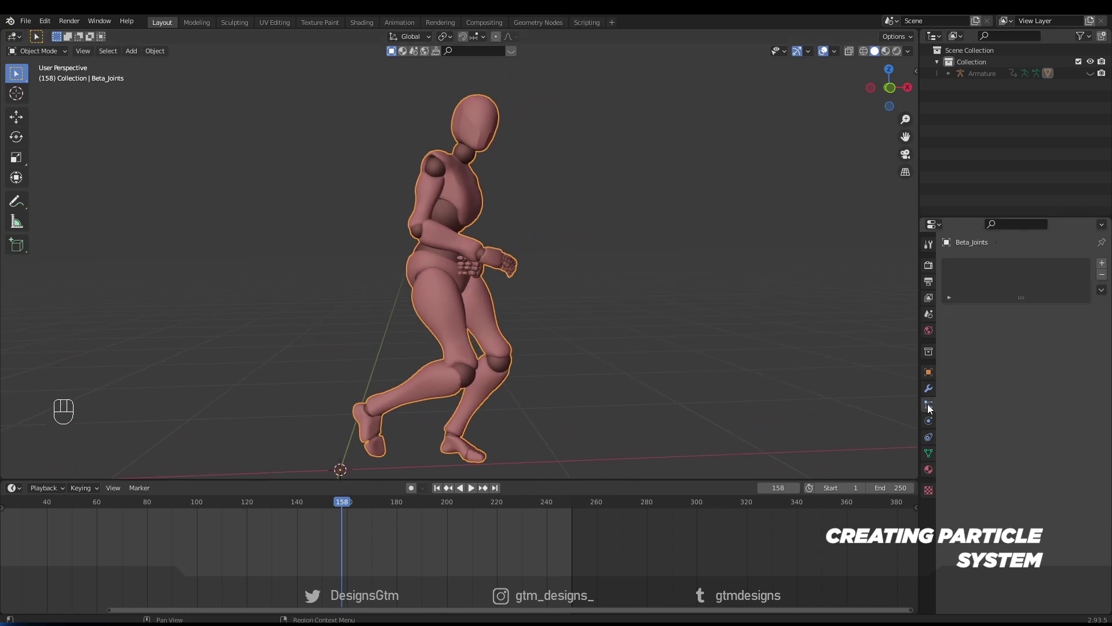
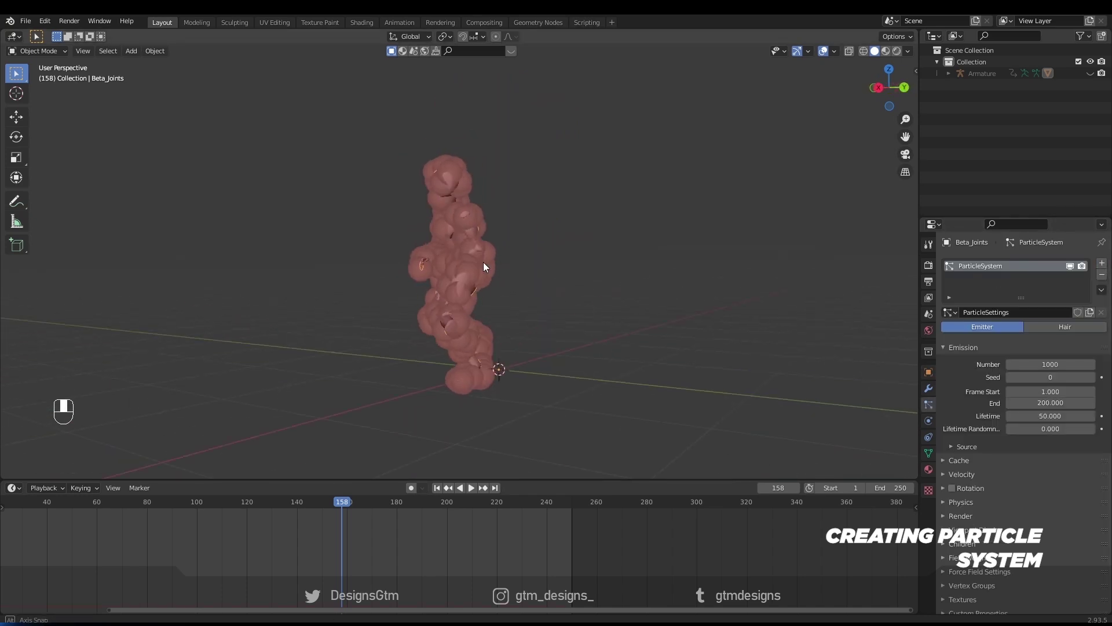
Preview the particles emitting from the mannequin, then add a ground plane mesh
key(space)
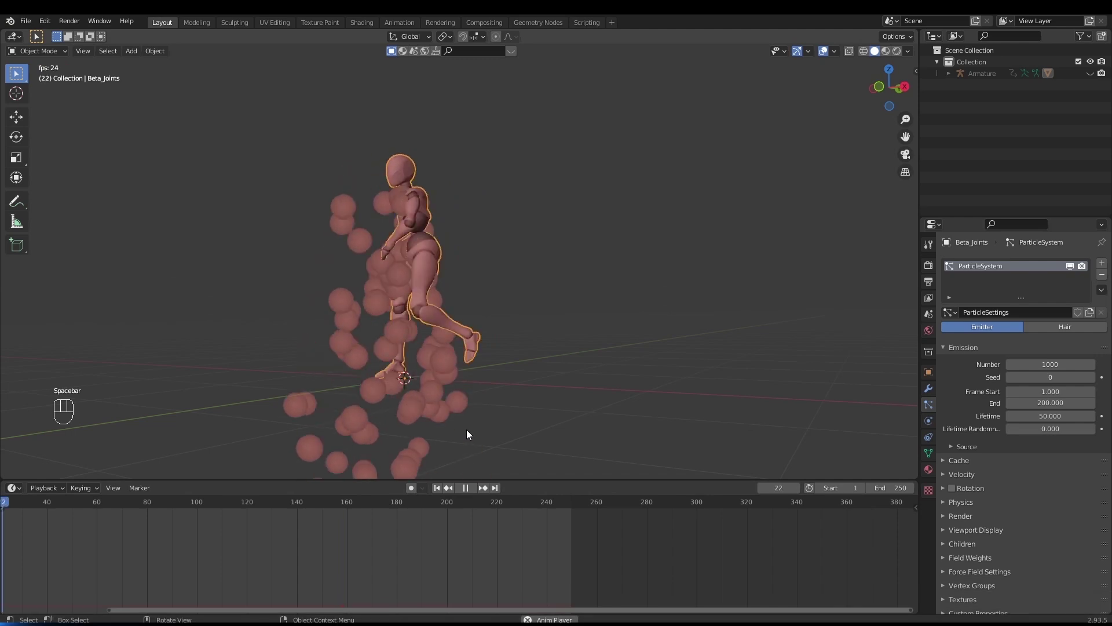
key(space)
drag(424, 390, 450, 392)
key(shift+a)
Scale the ground plane out beneath the mannequin and test particle collisions in playback
key(s)
drag(522, 339, 552, 354)
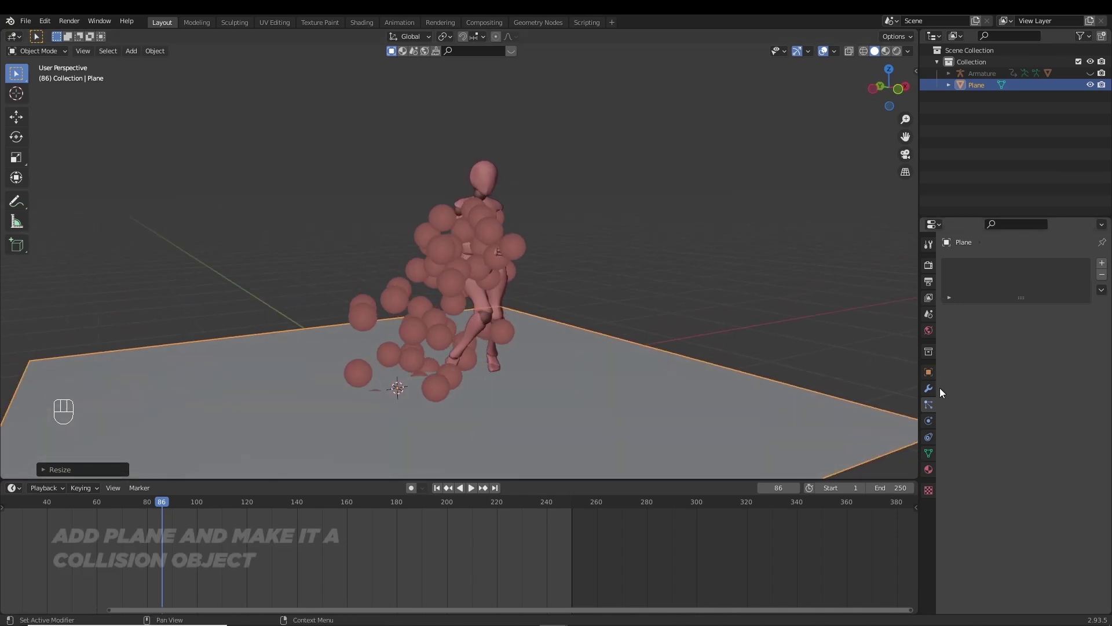
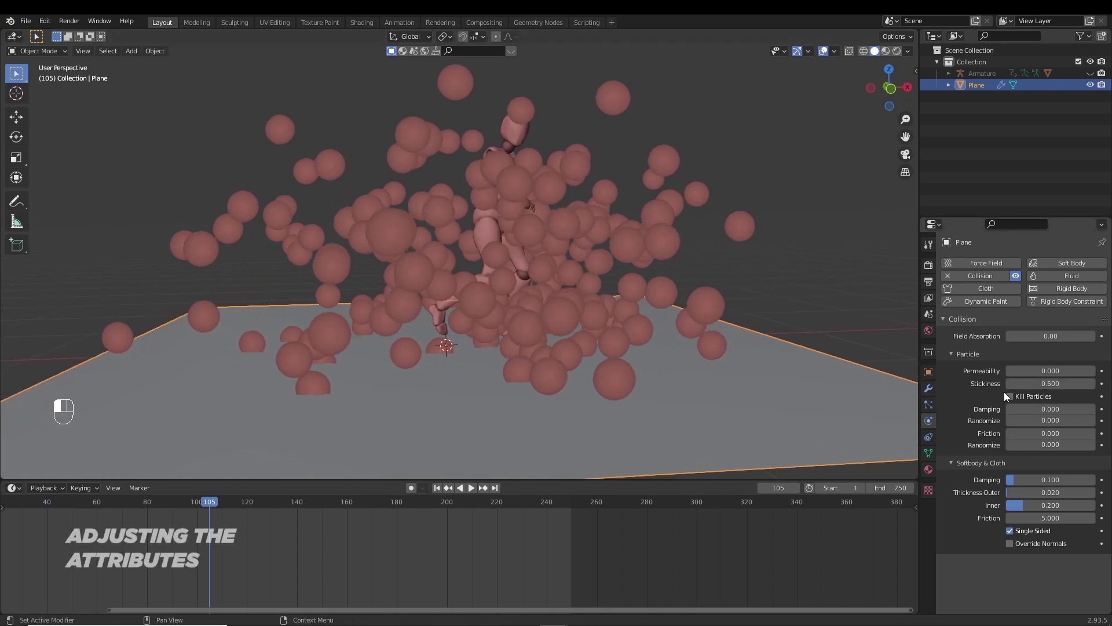
key(space)
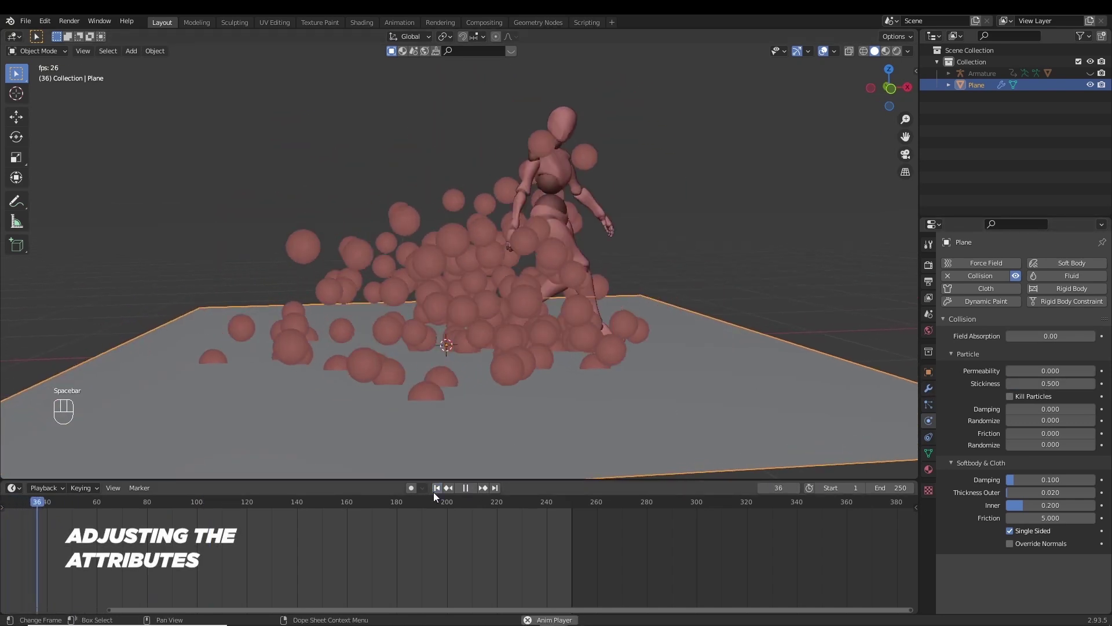
click(463, 180)
Select the mannequin and set its particle normal velocity to 0.1 m/s
click(928, 408)
click(953, 489)
click(959, 478)
Lower the particles' gravity field weight to 0.1 and replay
drag(719, 582, 1018, 482)
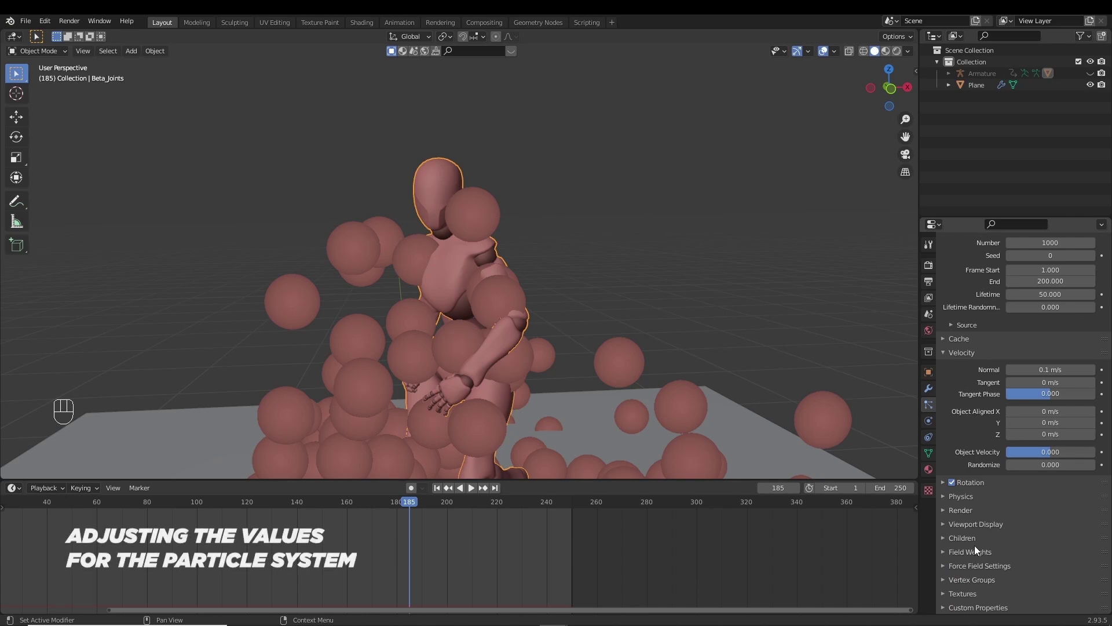
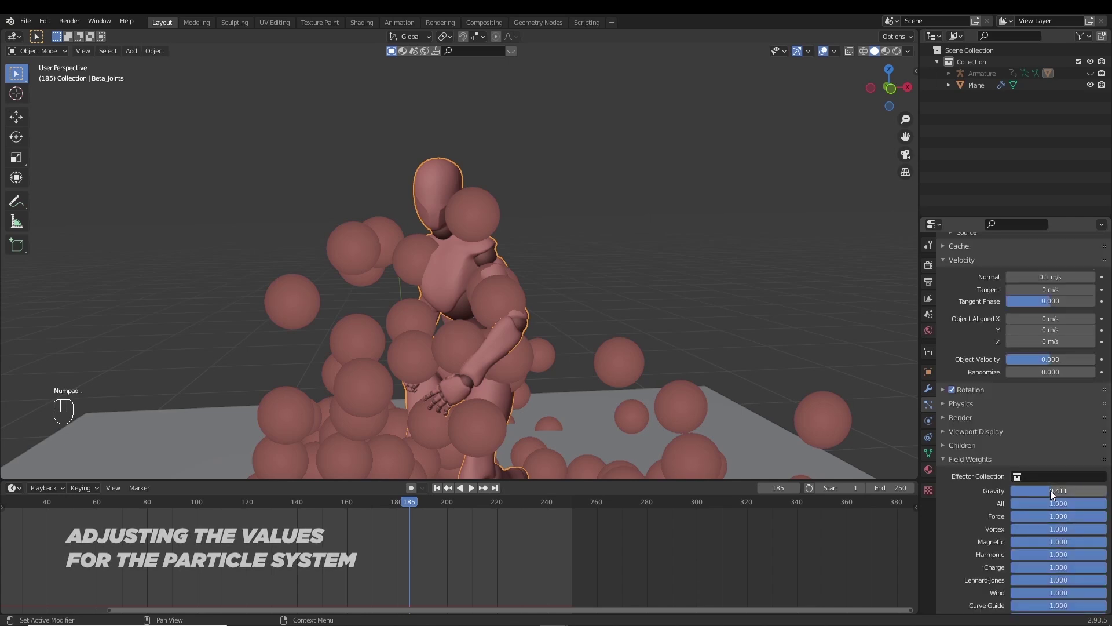
drag(1055, 492, 992, 493)
click(442, 487)
key(space)
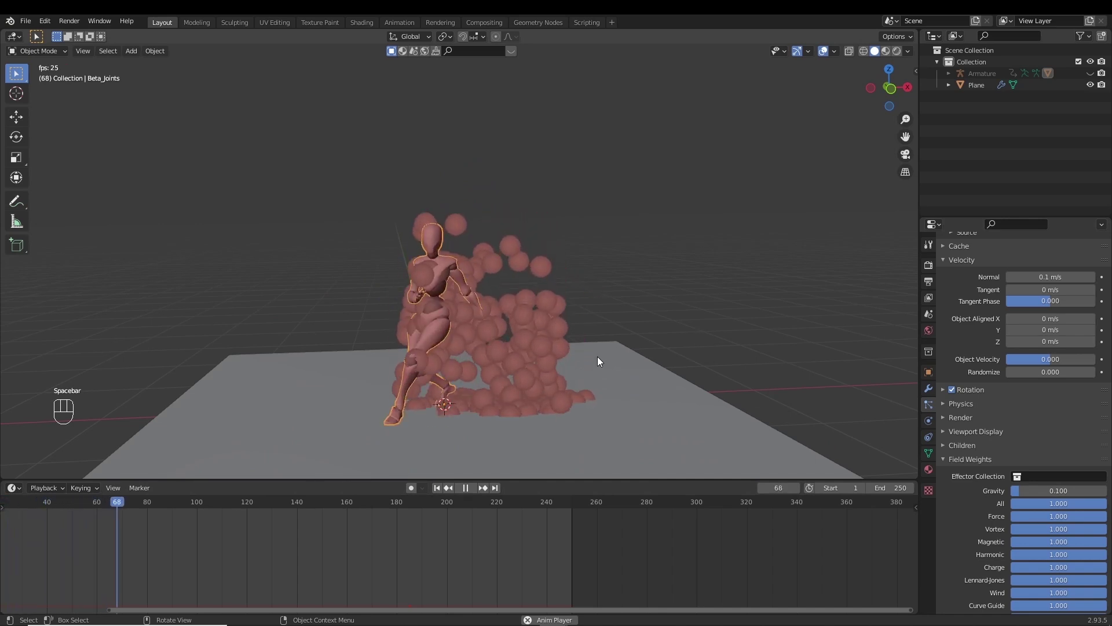
Set the plane's collision permeability to 0.1 and stickiness to 0.2, then replay
click(614, 378)
drag(933, 419, 933, 419)
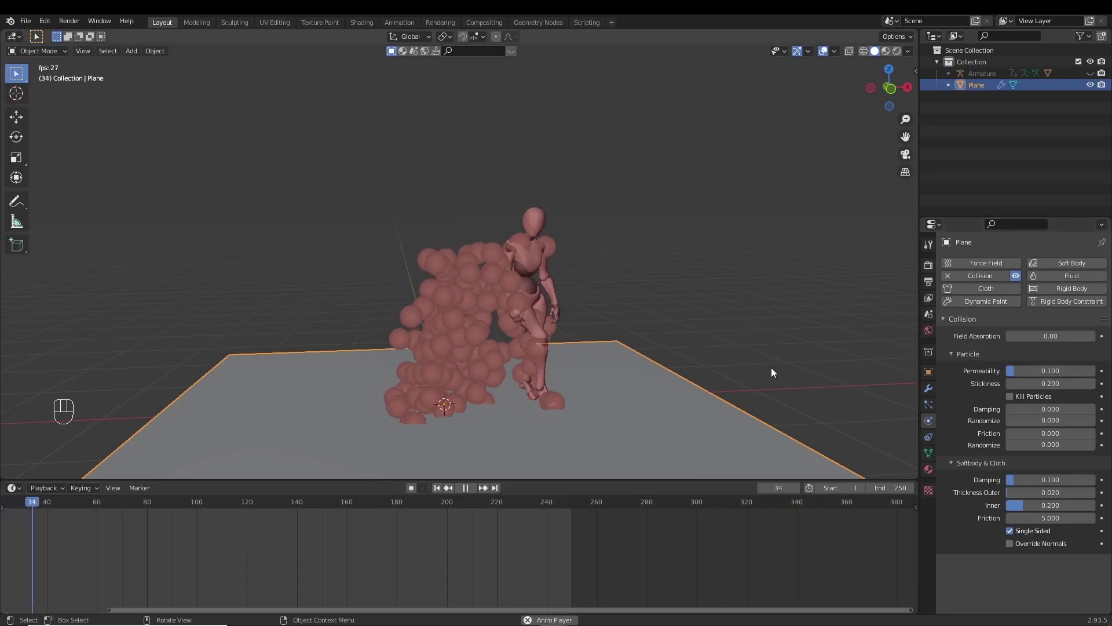
key(space)
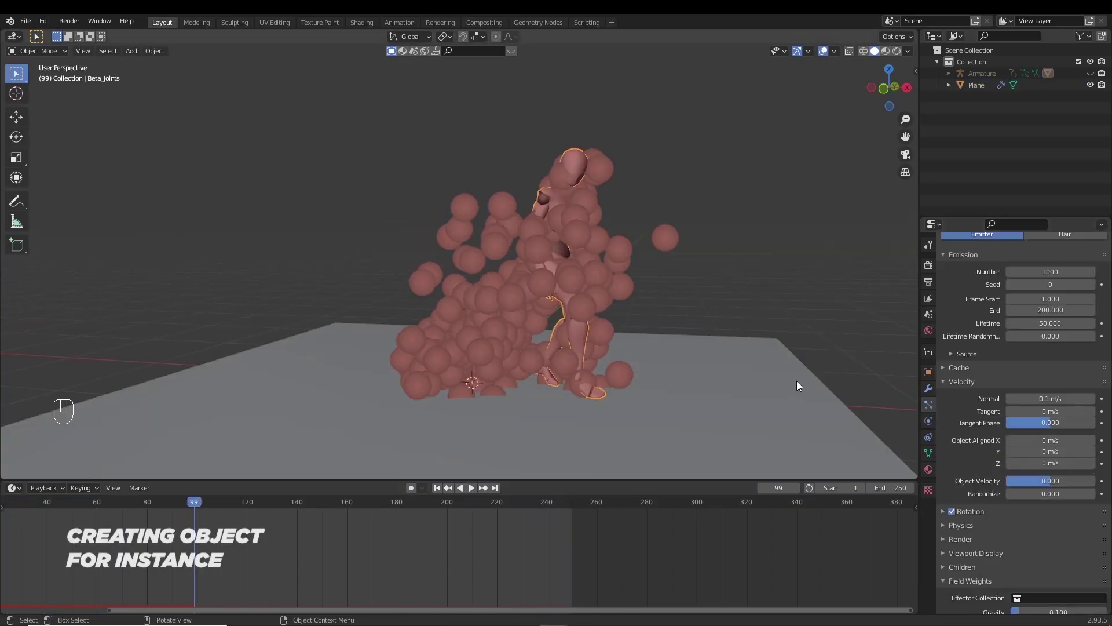
Add a UV sphere, scale it down and move it into a new Collection 2
key(ctrl+z)
key(shift+a)
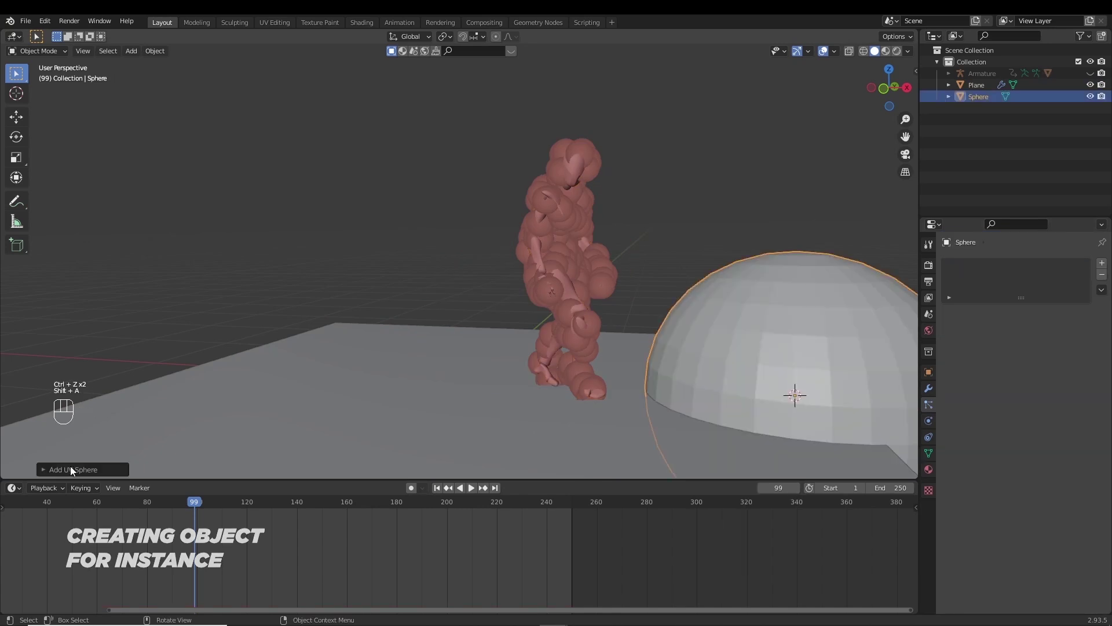
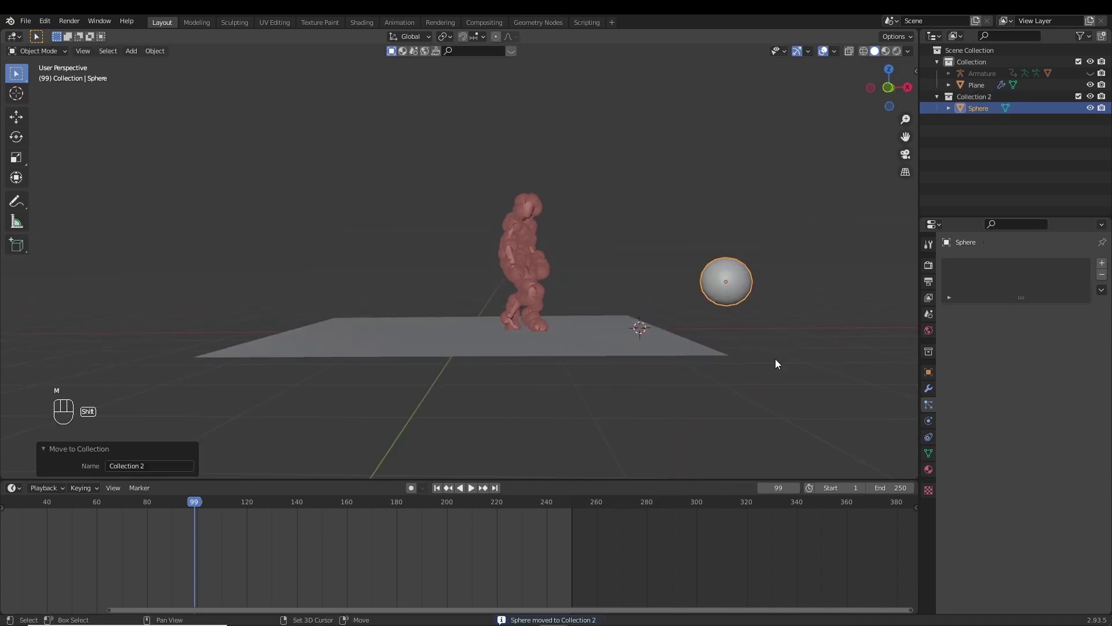
key(shift+c)
key(shift+s)
key(s)
key(g)
Select the mannequin body and set its particles to render as Object
click(478, 263)
drag(521, 303, 560, 305)
drag(1023, 373, 1034, 437)
Pick the small sphere as the particles' instance object with the eyedropper
click(1093, 460)
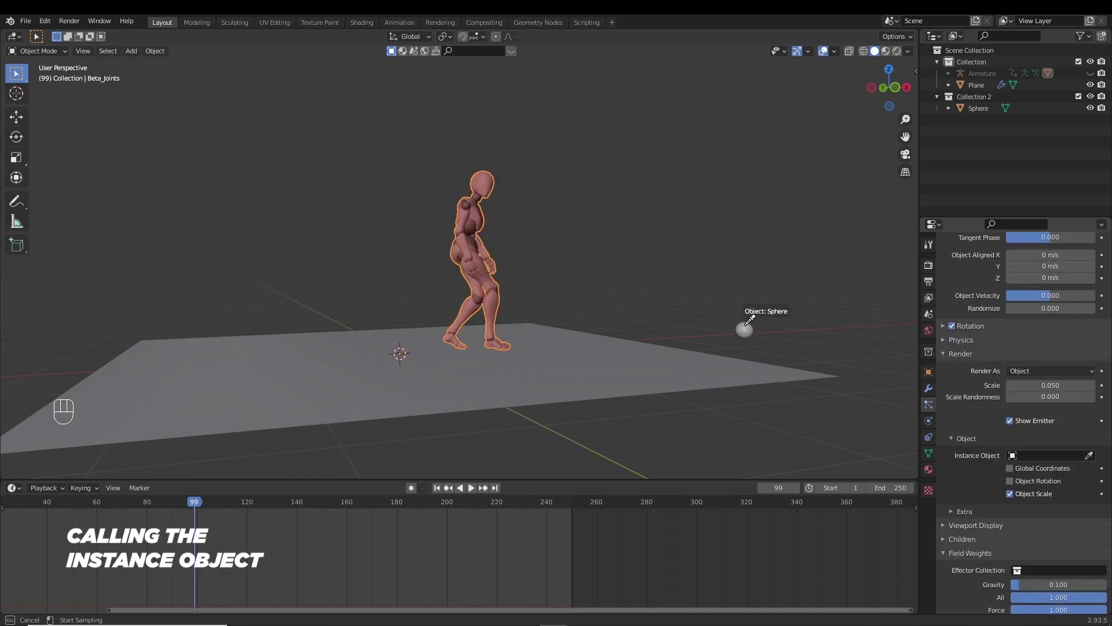
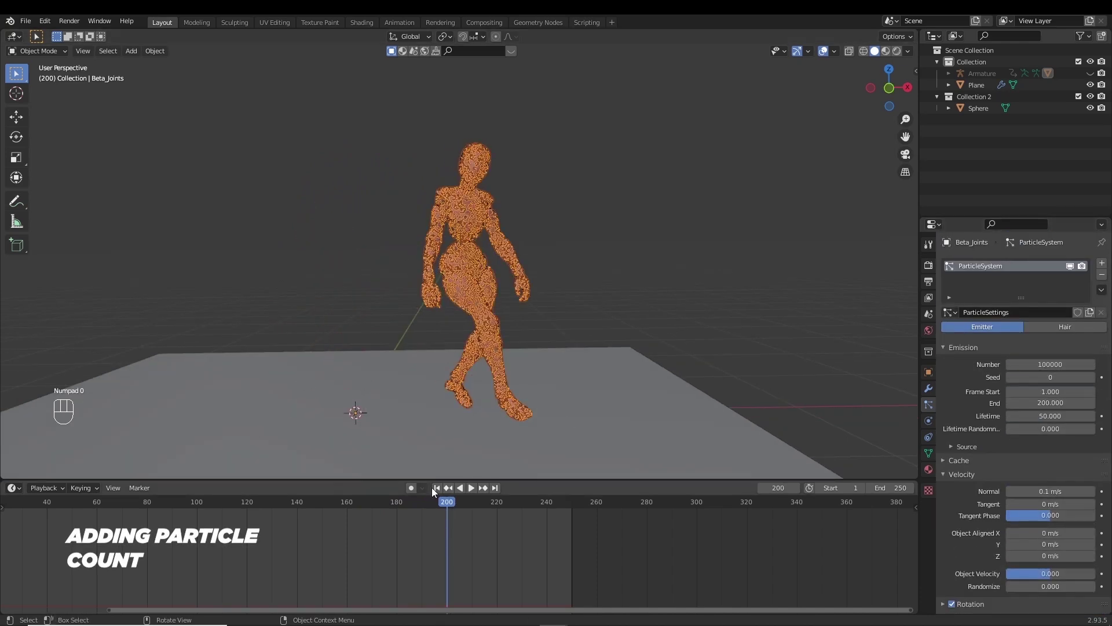
Play the animation with the 100000 dense sphere particles covering the mannequin
click(438, 491)
key(space)
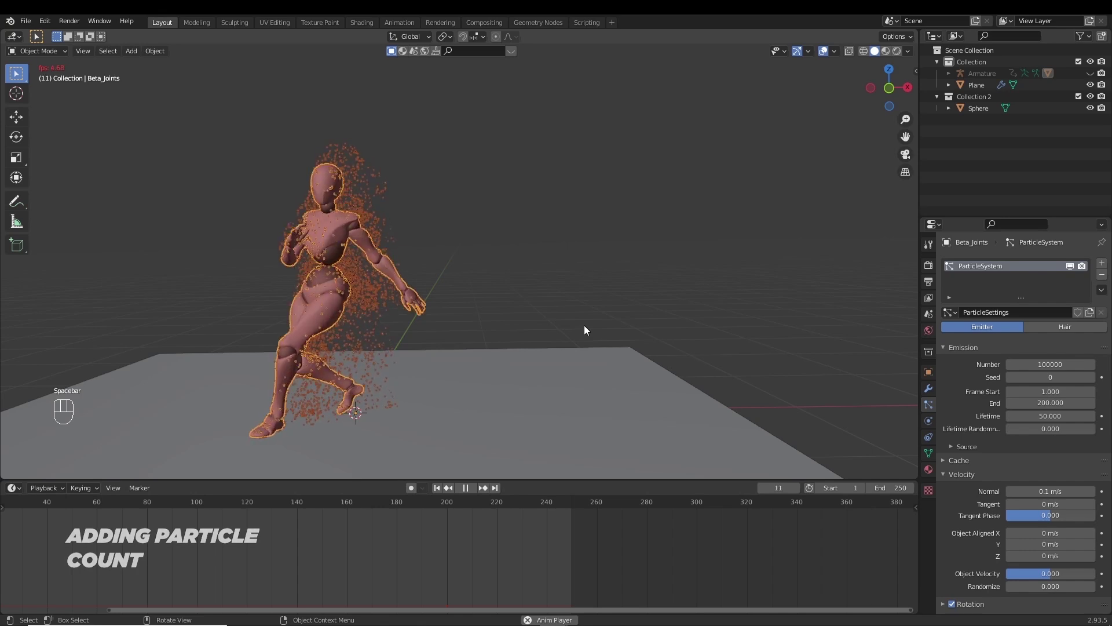
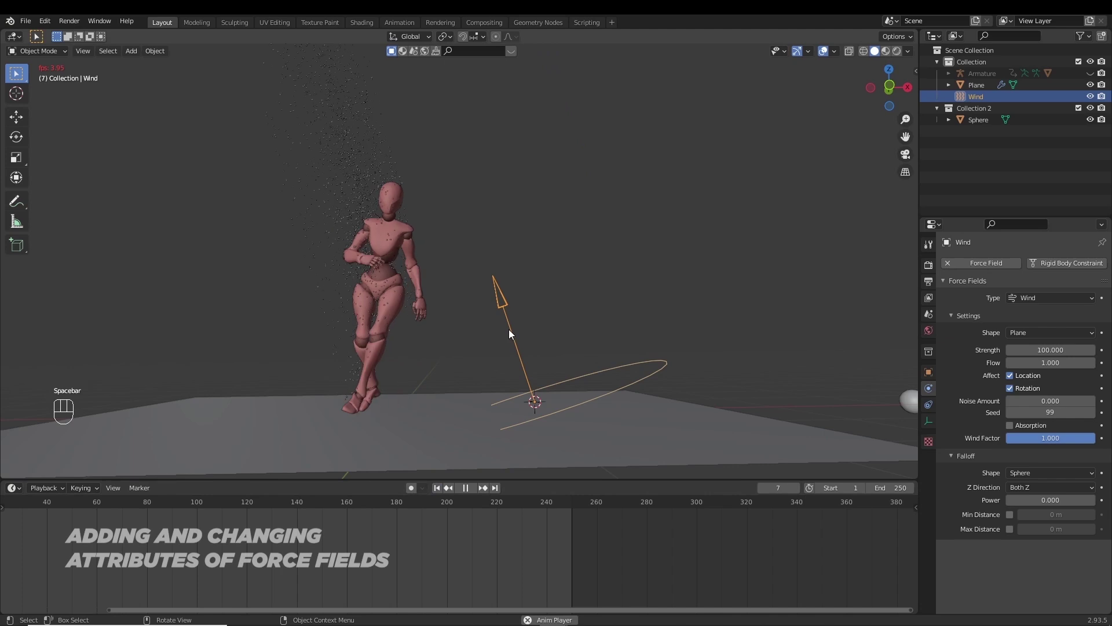
Add a turbulence force field beside the mannequin with strength 3
key(space)
key(space)
click(1061, 351)
click(415, 419)
key(shift+a)
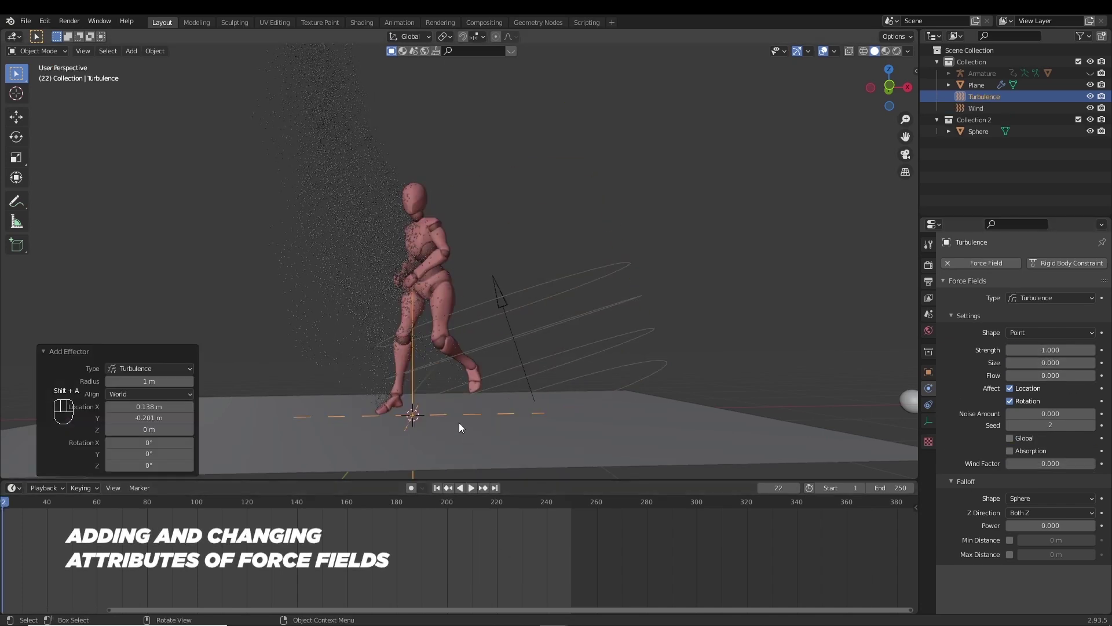
key(g)
key(s)
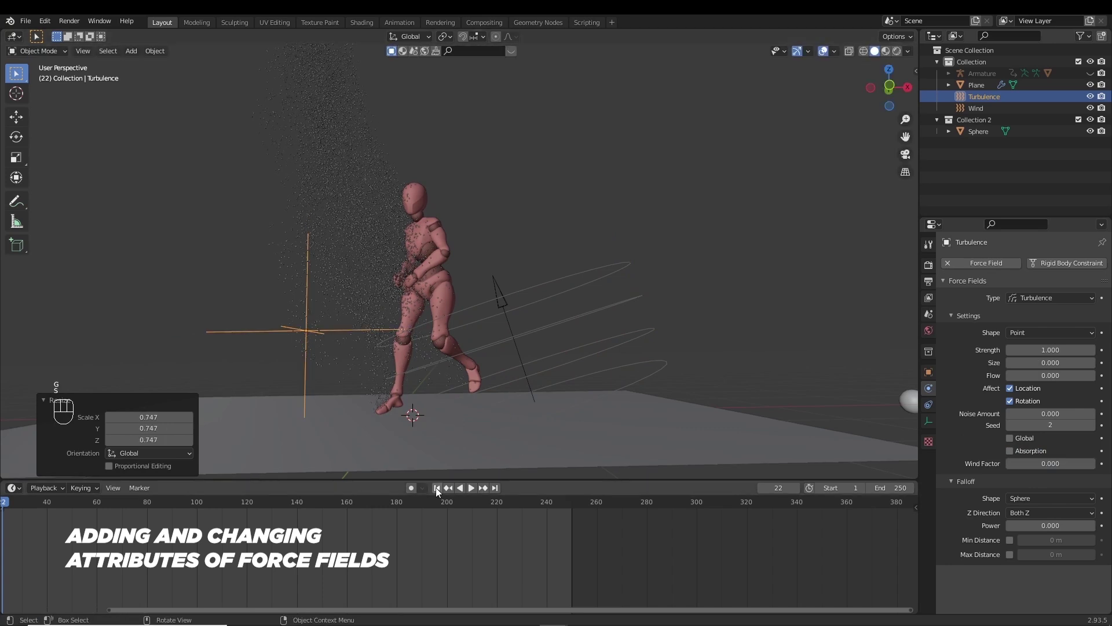
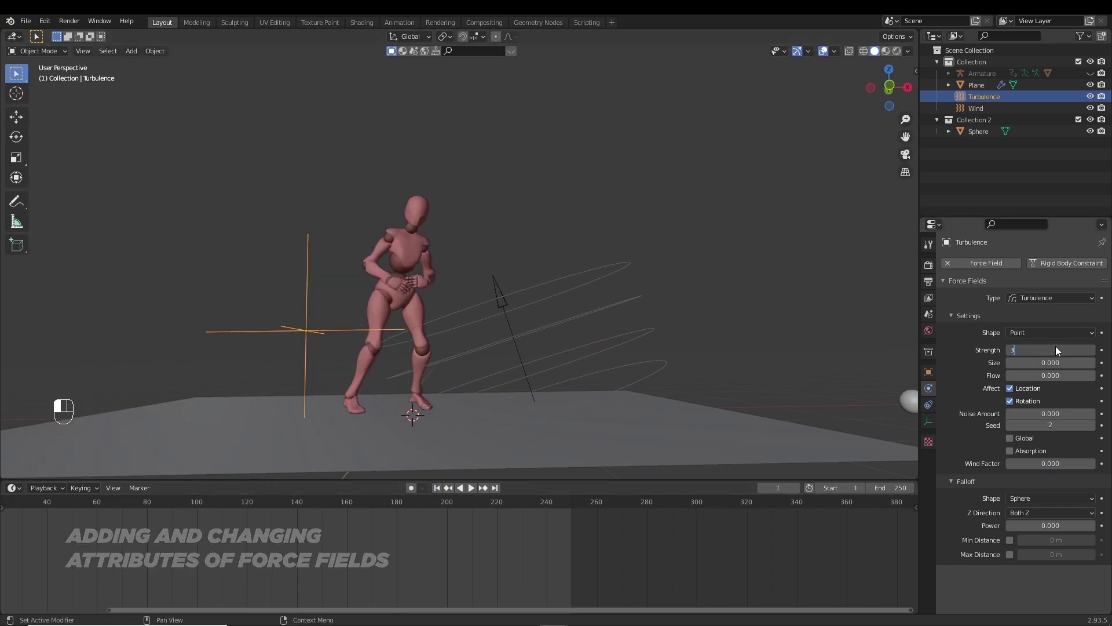
key(a)
key(g)
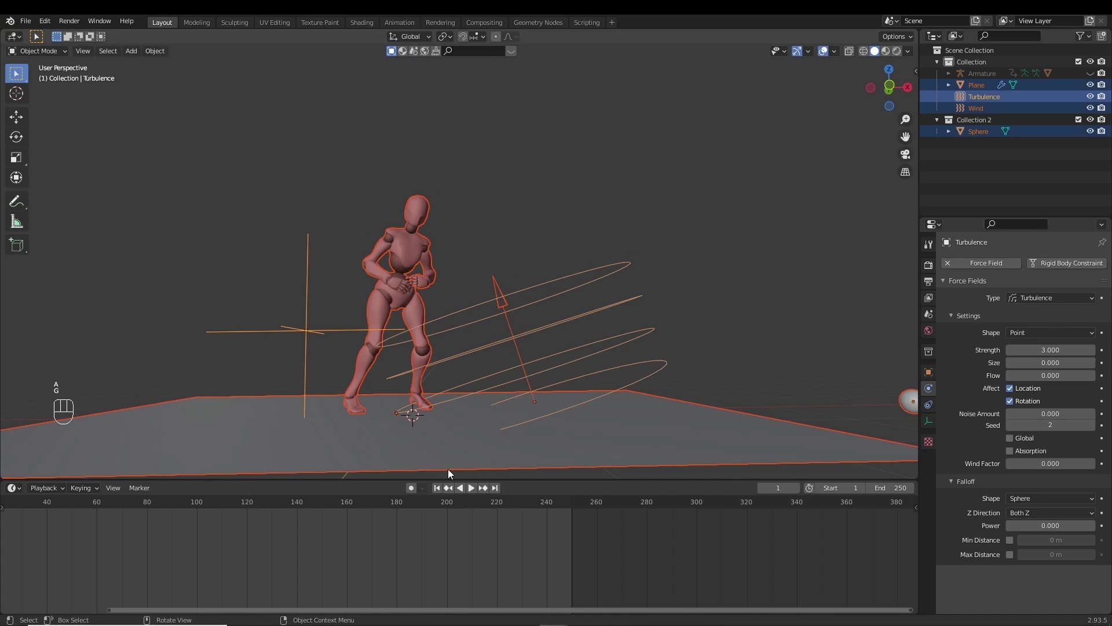
click(596, 200)
Replay the particles blowing off the mannequin and select the Wind field to set strength 2
key(space)
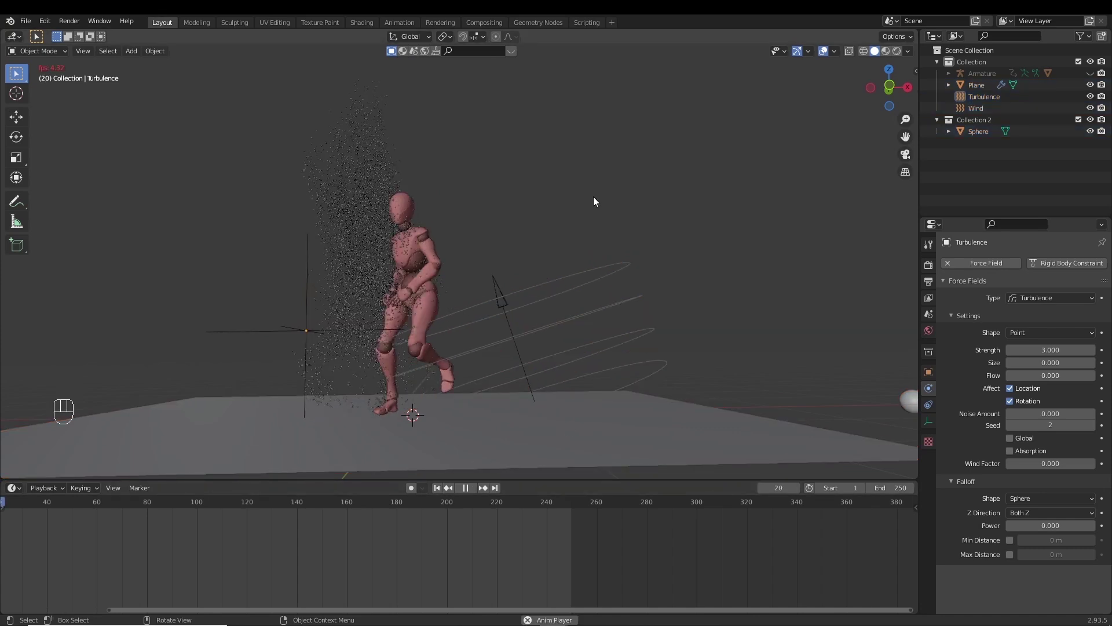
key(space)
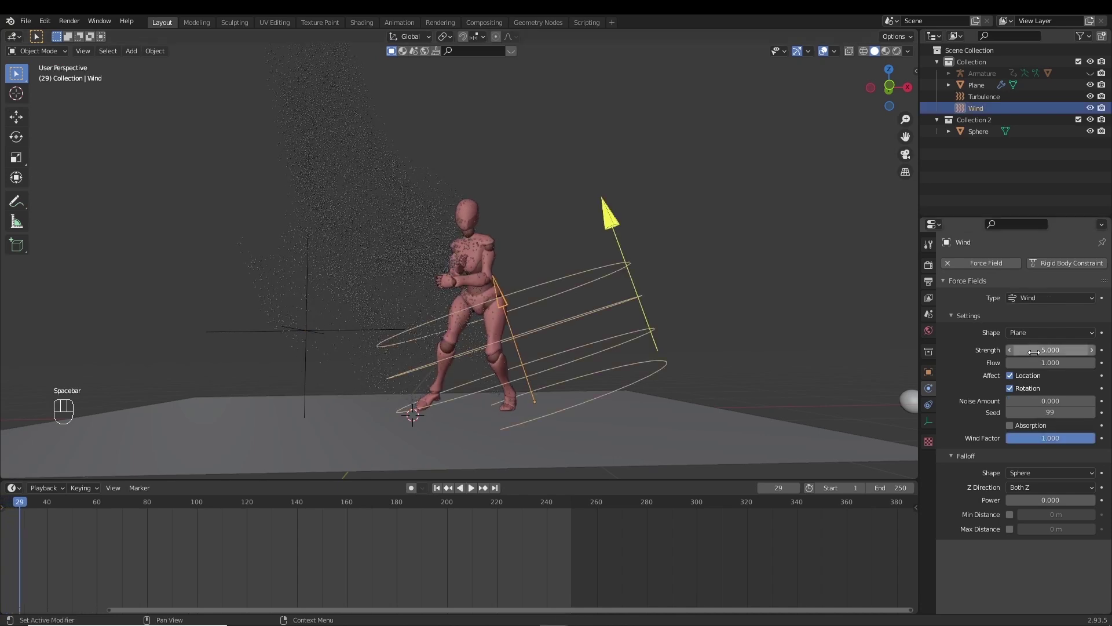
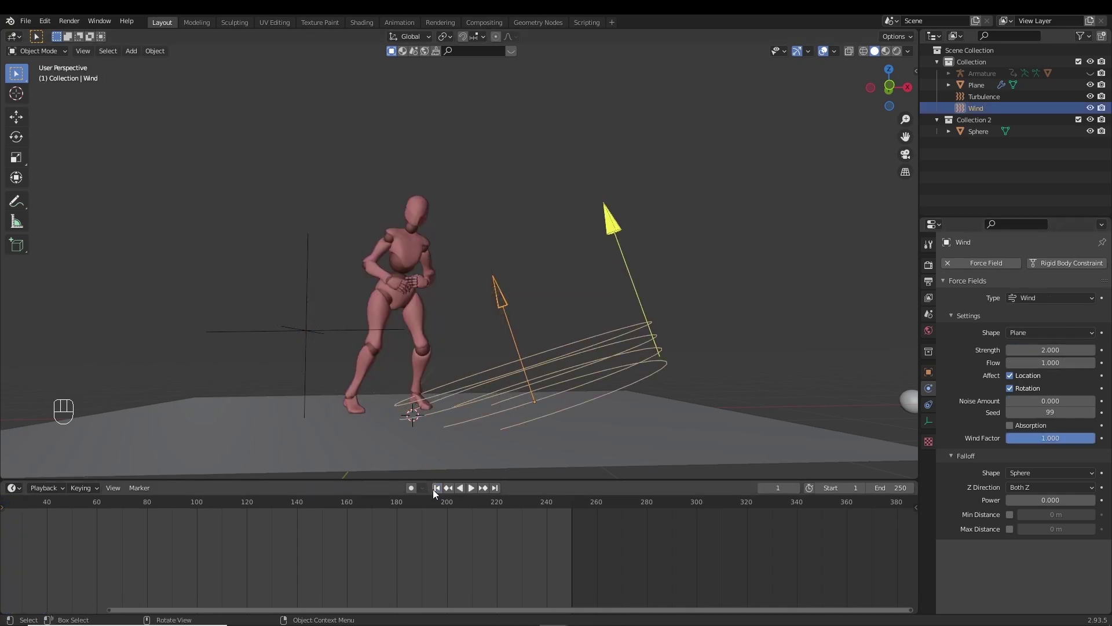
key(a)
key(g)
key(space)
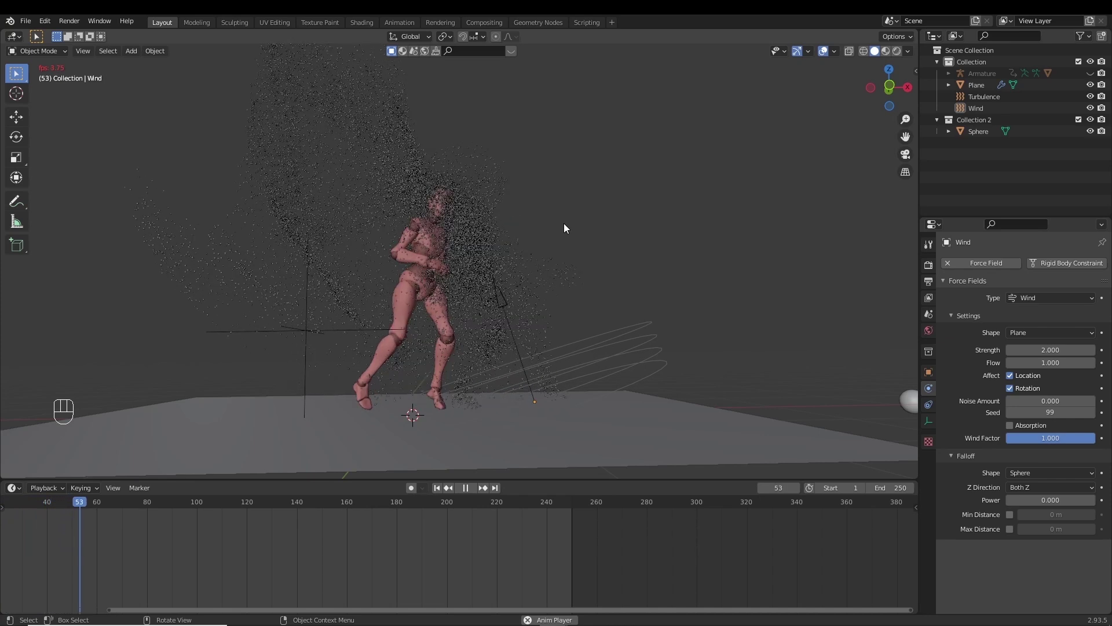
key(space)
click(680, 356)
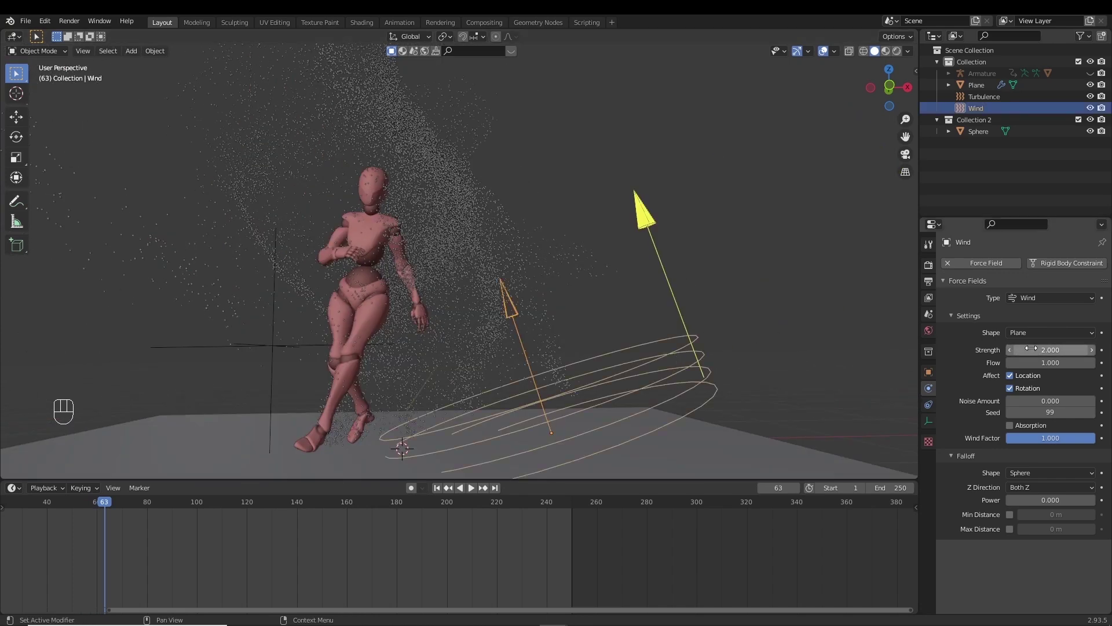
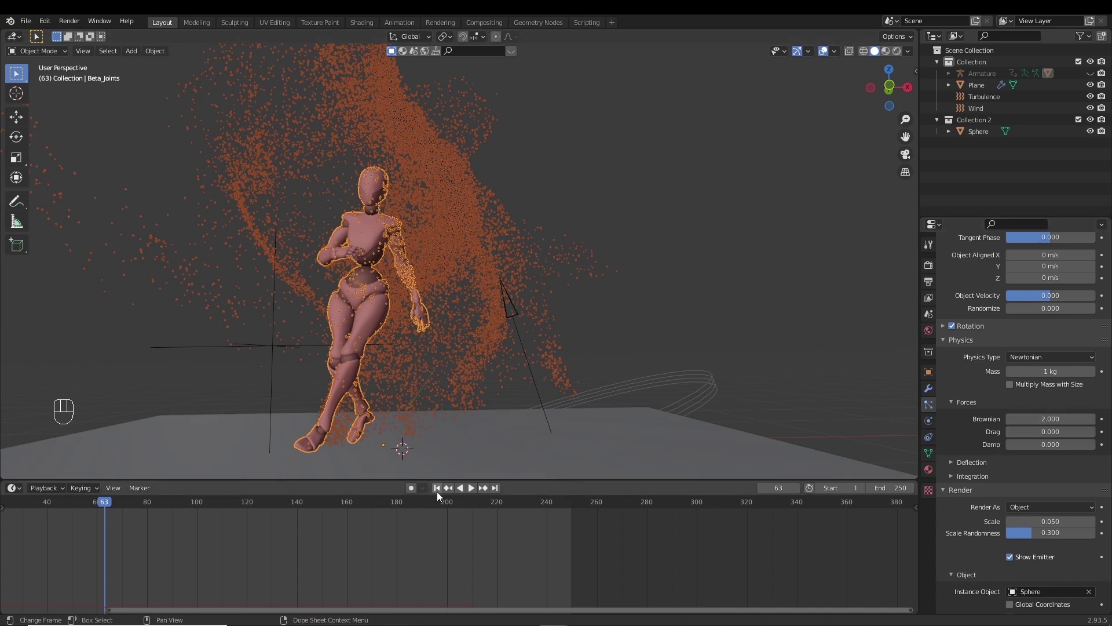
Replay the dissolve from the start and set the particle lifetime to 12
key(space)
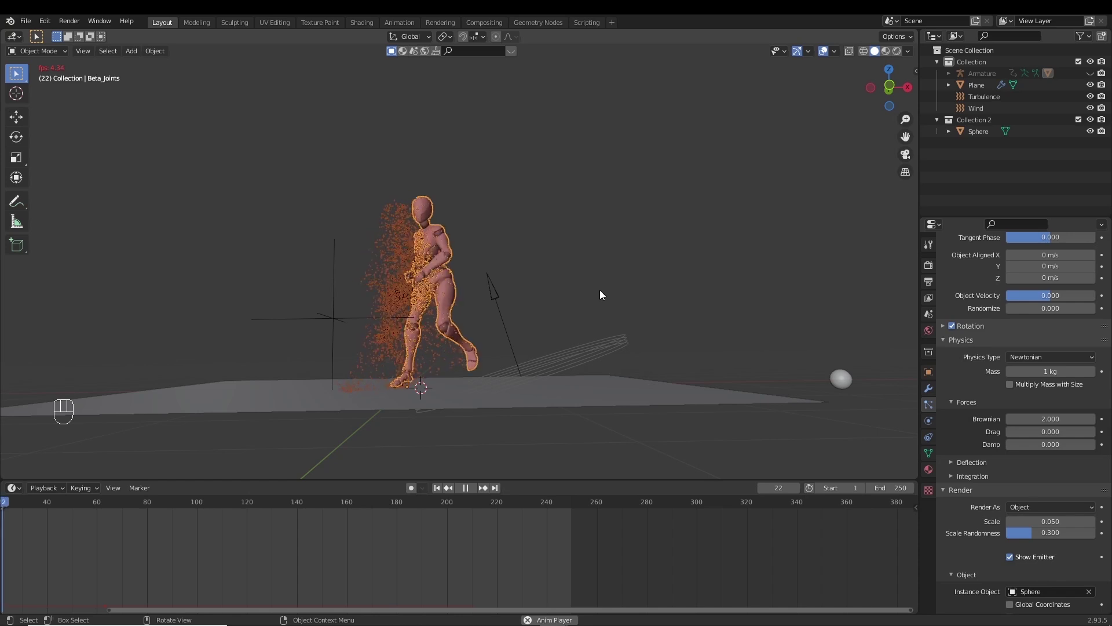
key(space)
click(1047, 431)
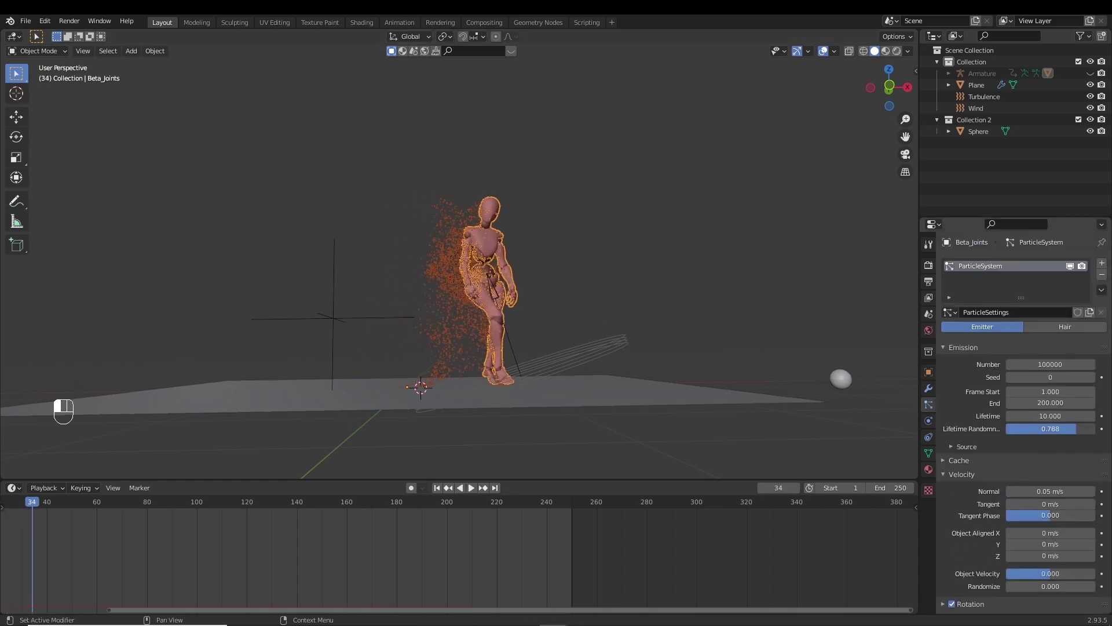
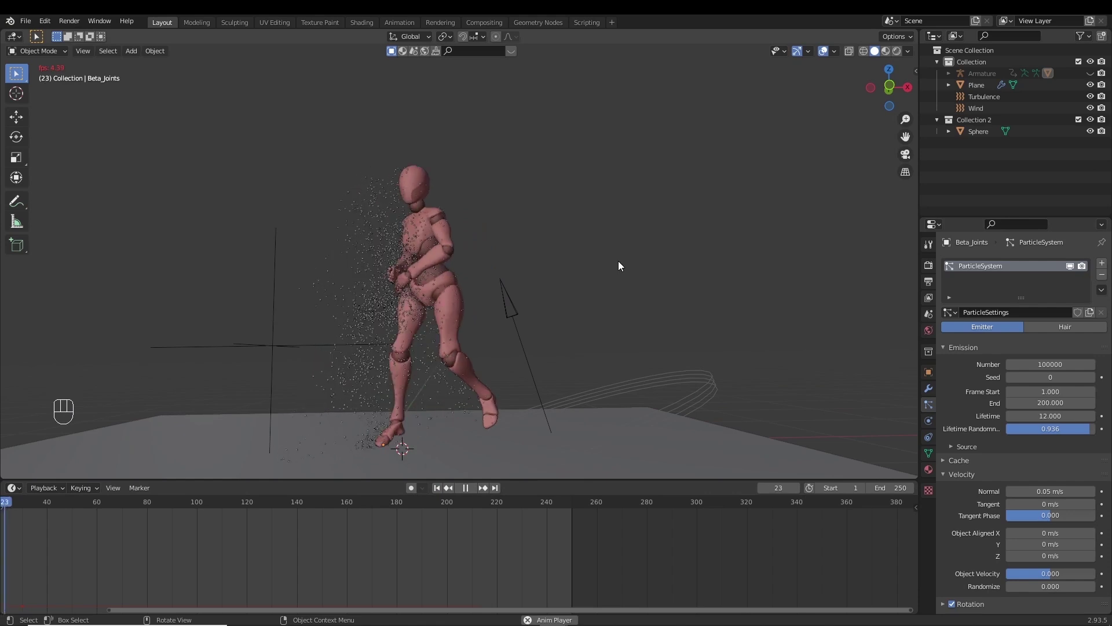
Darken the world background colour to black and preview the rendered lighting
key(space)
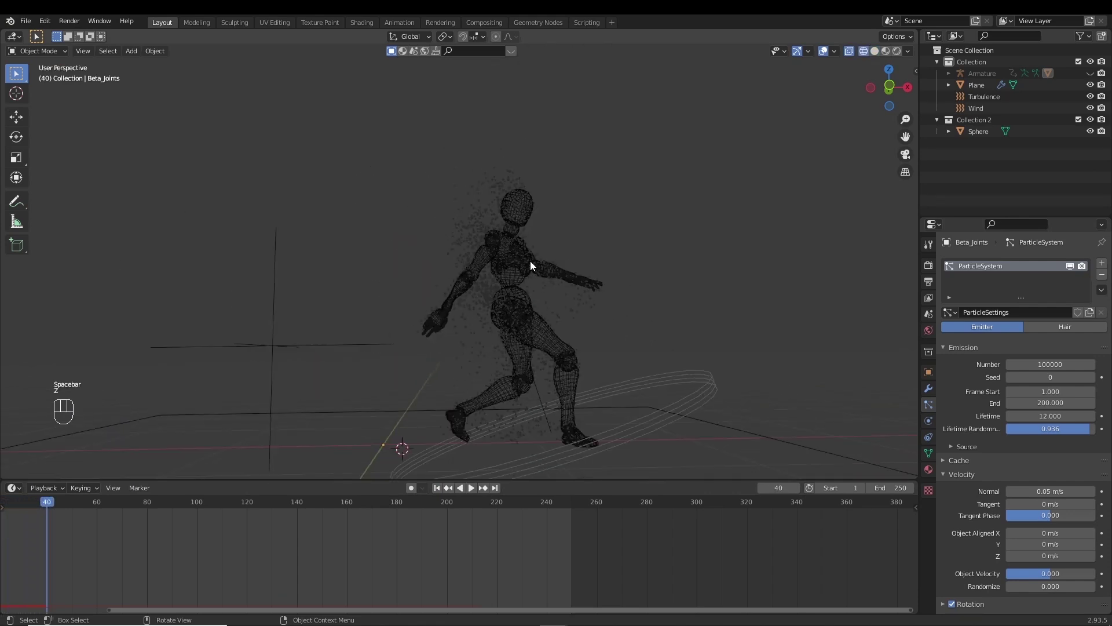
drag(555, 283, 519, 282)
key(z)
middle_click(578, 271)
drag(581, 264, 538, 209)
drag(545, 208, 511, 216)
key(z)
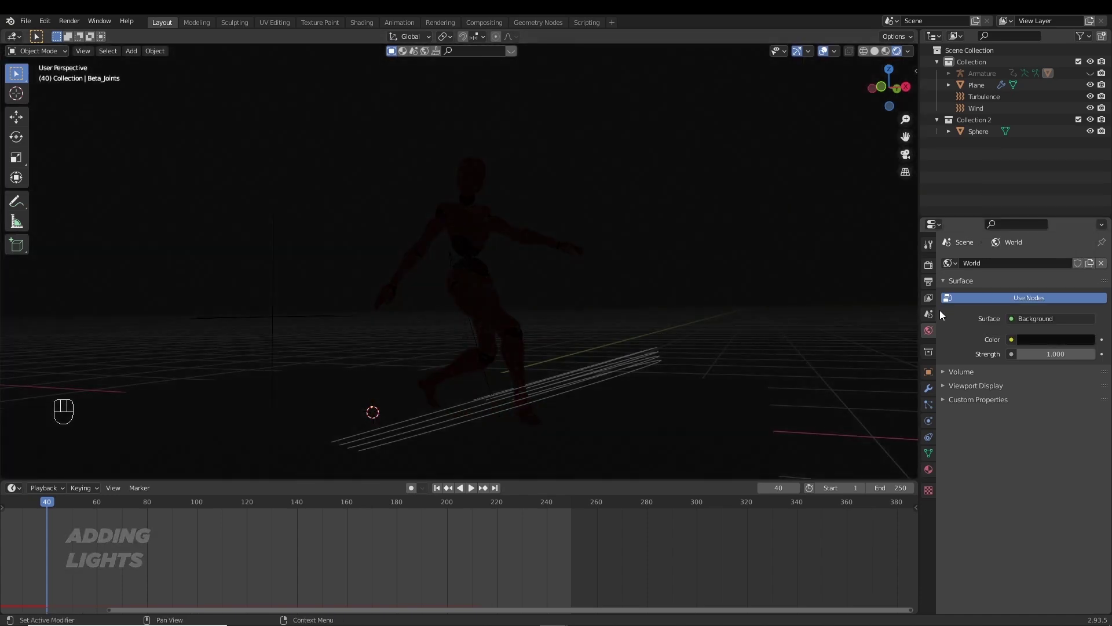
Add an area light and rotate it to aim down at the mannequin
key(shift+a)
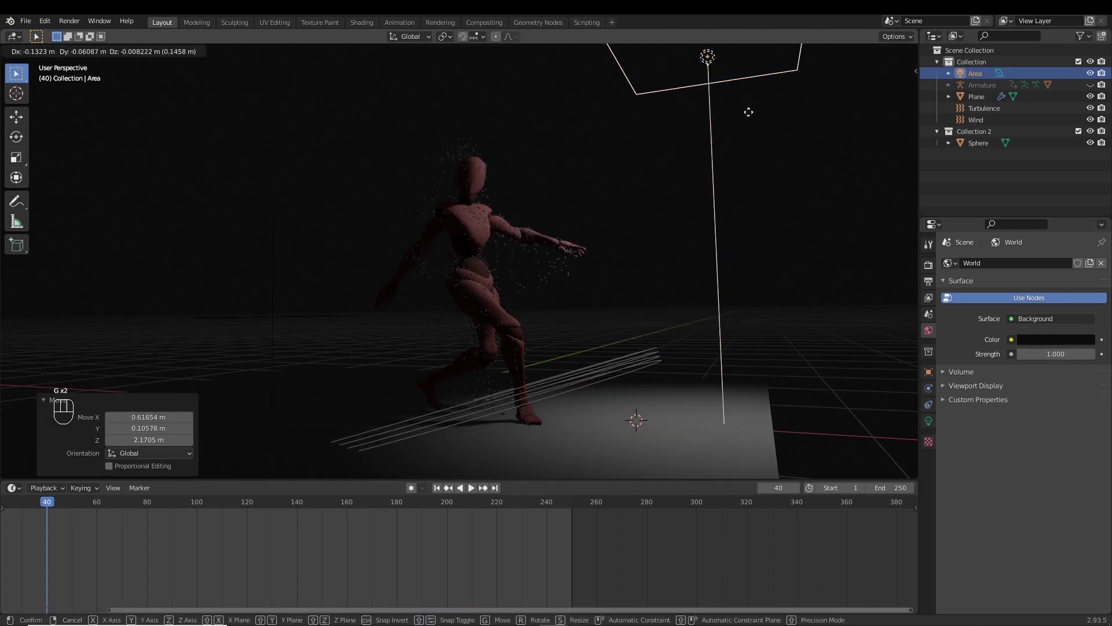
key(r)
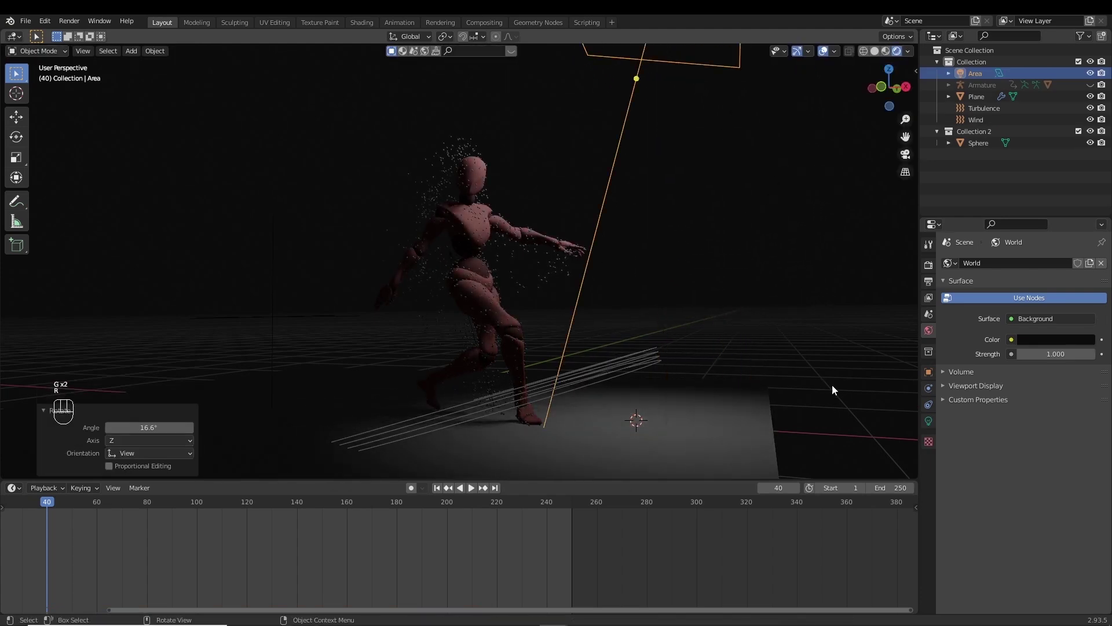
Enable ambient occlusion, bloom and screen-space reflections in the Eevee render settings
click(956, 344)
click(956, 359)
click(956, 400)
click(956, 412)
Enable High Bitdepth and Soft Shadows in the render Shadows settings
drag(960, 471, 966, 476)
drag(1039, 486, 1036, 543)
click(1015, 513)
click(827, 50)
Play and pause the lit animation repeatedly, orbiting around the mannequin to check the shadows
key(space)
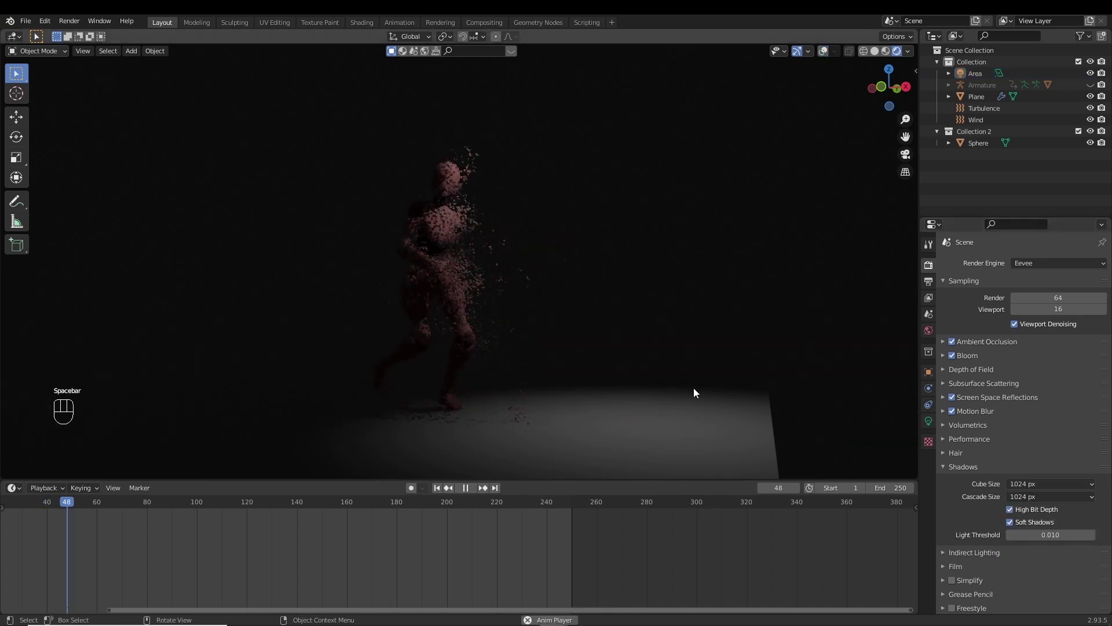
key(space)
drag(554, 285, 596, 281)
key(space)
key(space)
key(space)
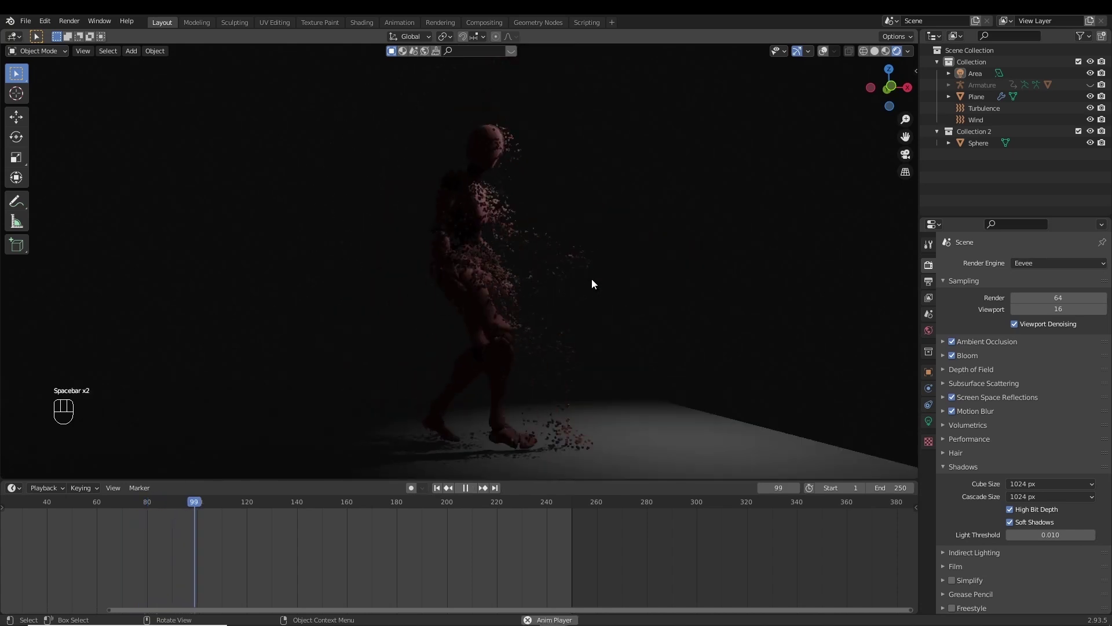
key(space)
key(space)
key(space)
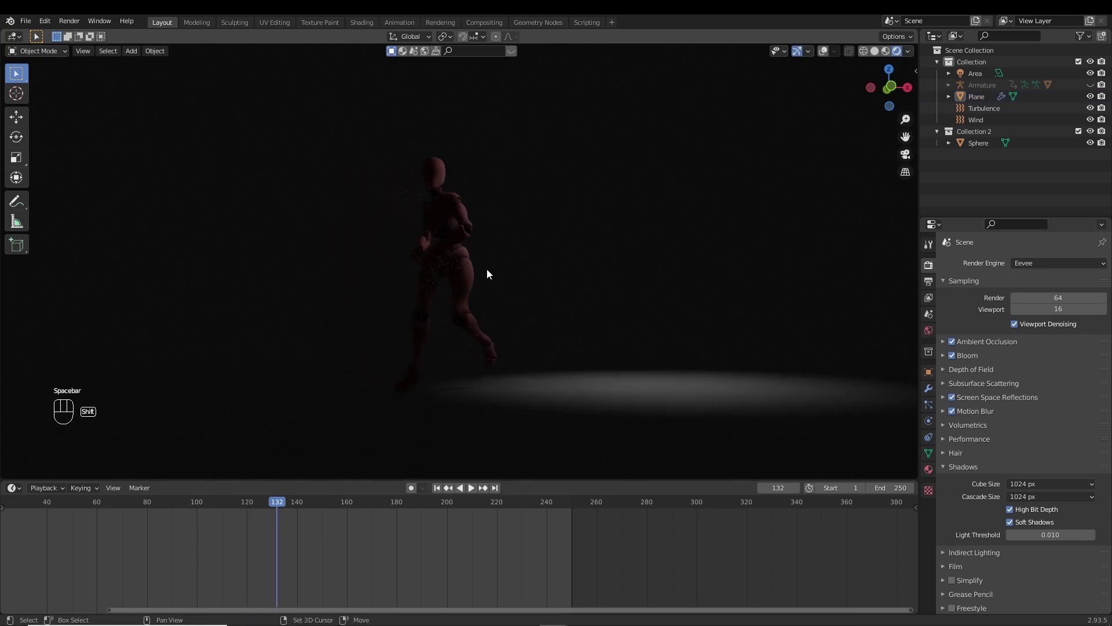
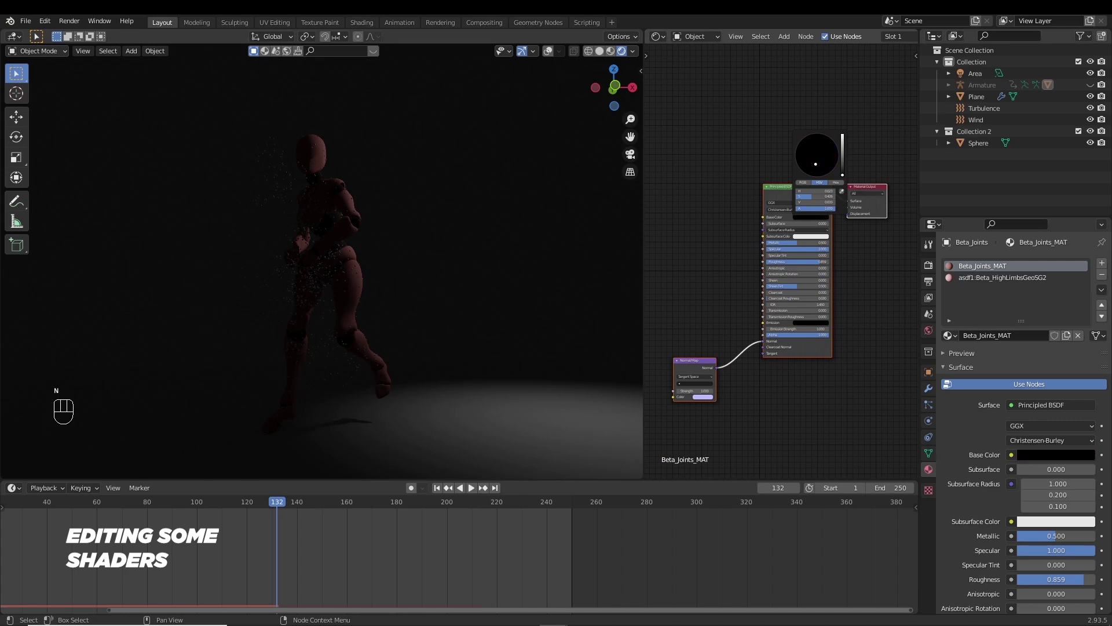
Switch to the limbs material, give it a grey metallic 0.641 / roughness 0.390 look and preview playback
click(832, 219)
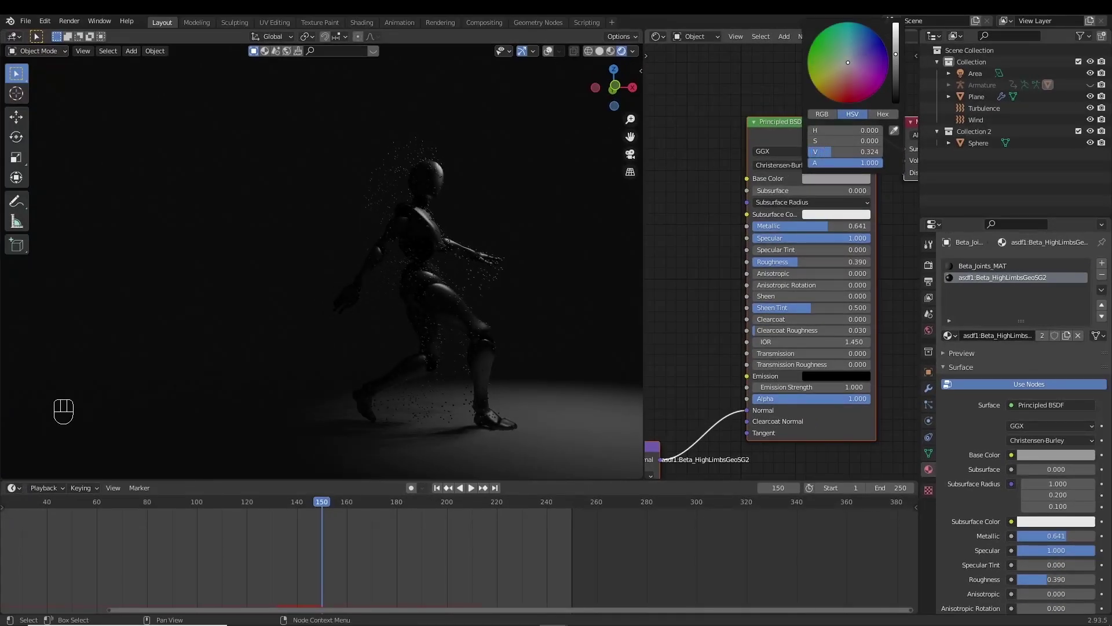
key(space)
key(space)
drag(404, 330, 435, 305)
click(221, 414)
key(shift+a)
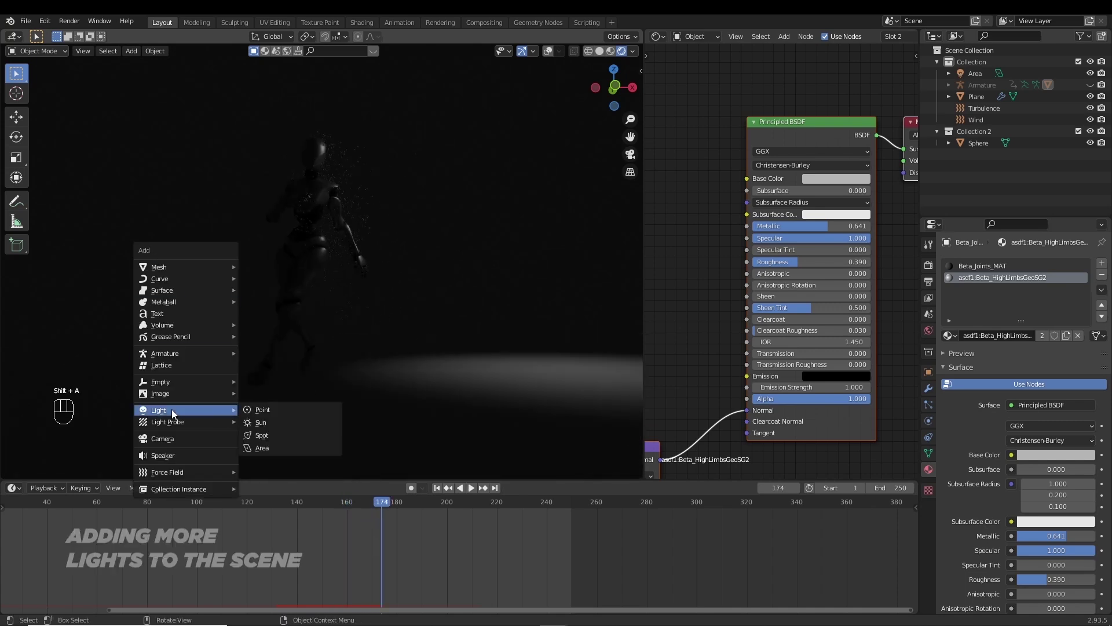
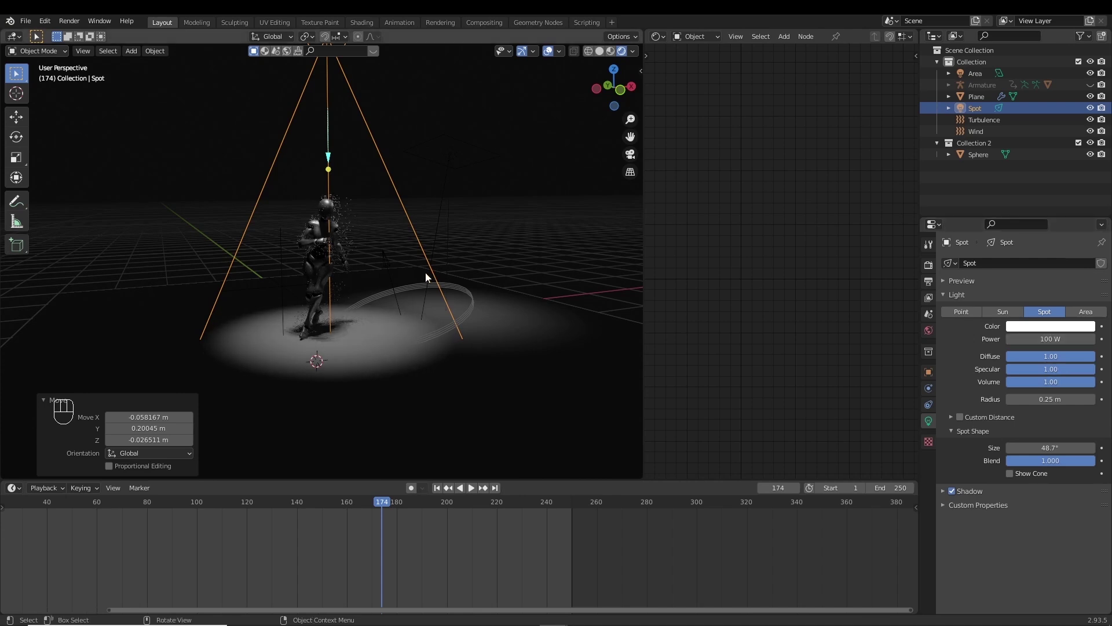
Position the new spot light overhead and rotate it to shine down on the mannequin
middle_click(390, 277)
middle_click(457, 264)
key(space)
key(space)
middle_click(497, 213)
key(r)
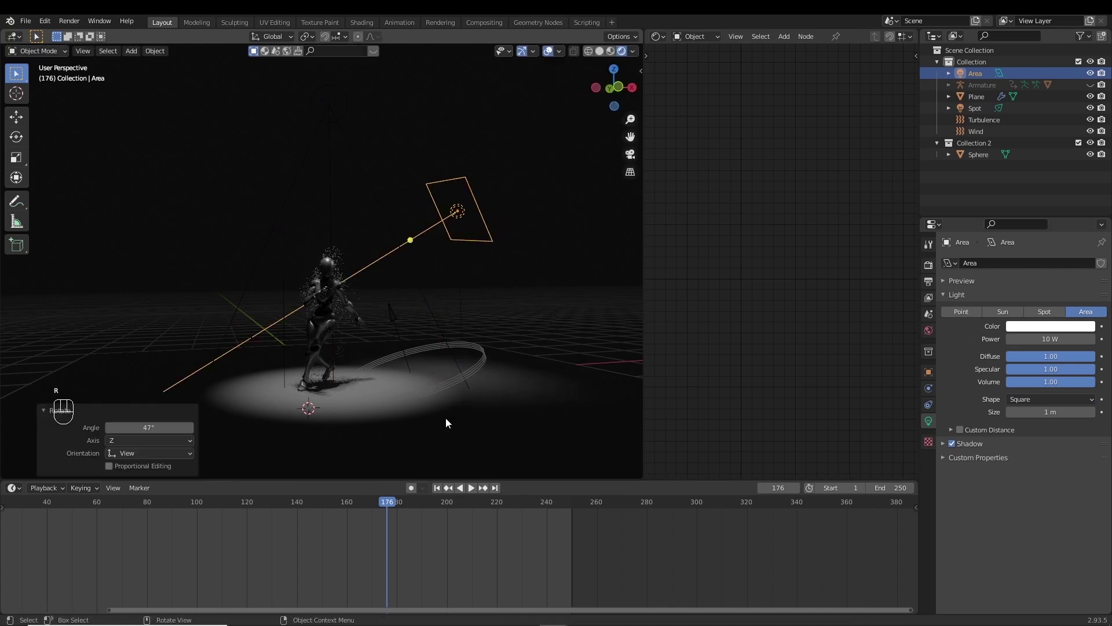
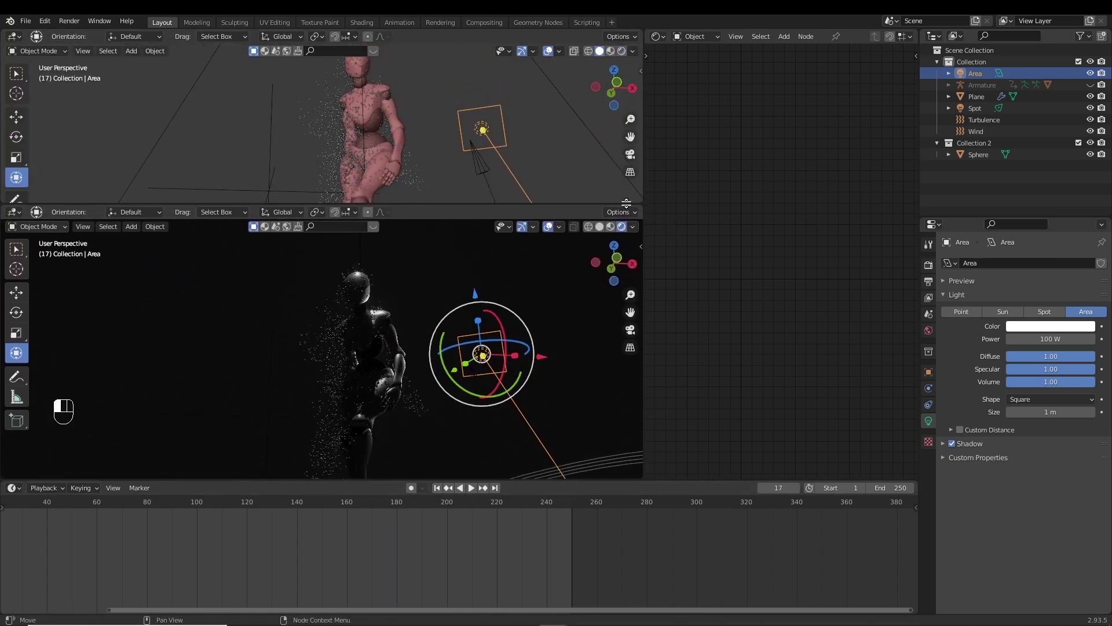
From top view duplicate the area light with Shift+D, rotate it and move Area.001 to the opposite side
drag(399, 168, 370, 179)
key(KP_7)
key(shift+d)
key(r)
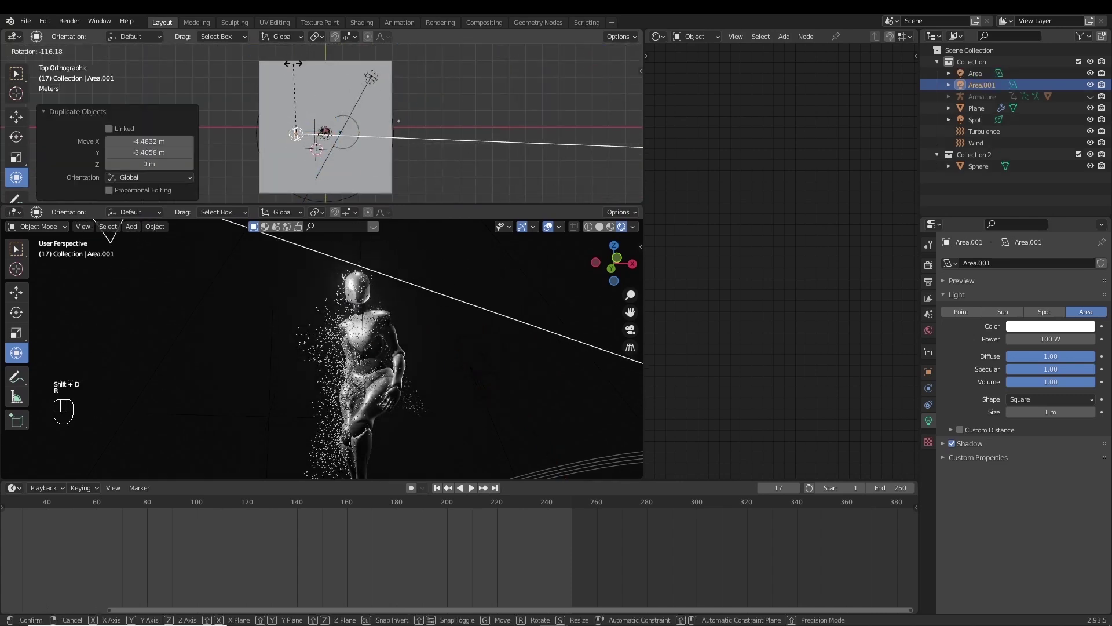
key(g)
drag(431, 154, 652, 334)
Fine-tune the copied light's position beside the mannequin and preview playback
key(BackSpace)
key(space)
key(shift+space)
middle_click(462, 295)
drag(931, 337, 1004, 306)
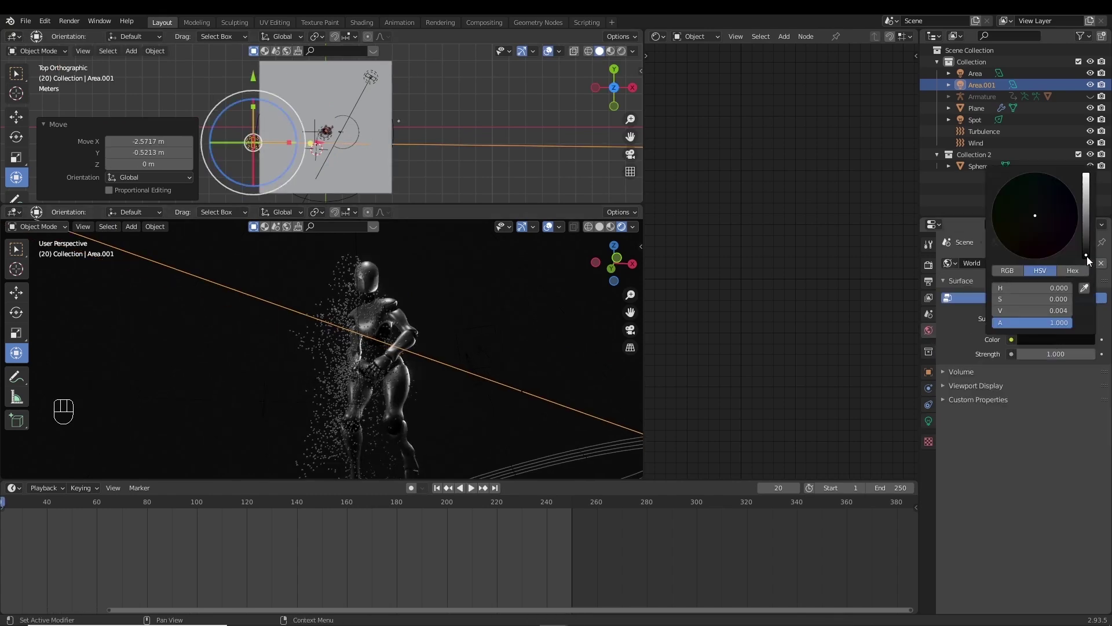
Adjust the world background colour and add a new collection named camera in the Outliner
click(526, 329)
click(553, 231)
middle_click(515, 355)
drag(512, 344, 993, 182)
drag(993, 180, 708, 326)
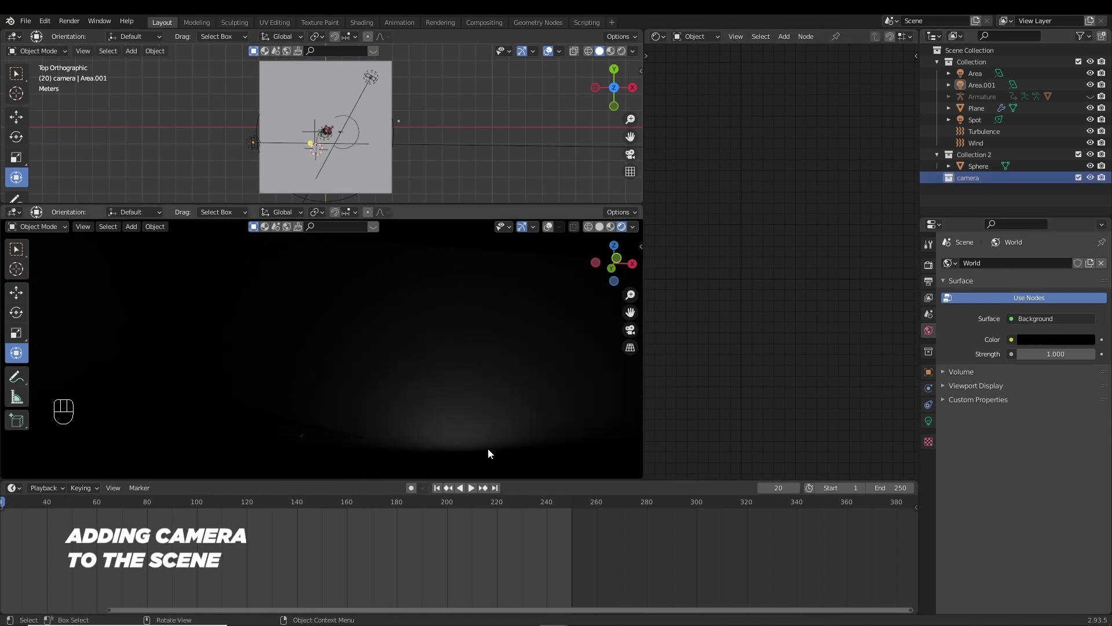
Move the camera back along Y (about −0.92 m) to frame the mannequin and check from a perspective angle
key(shift+a)
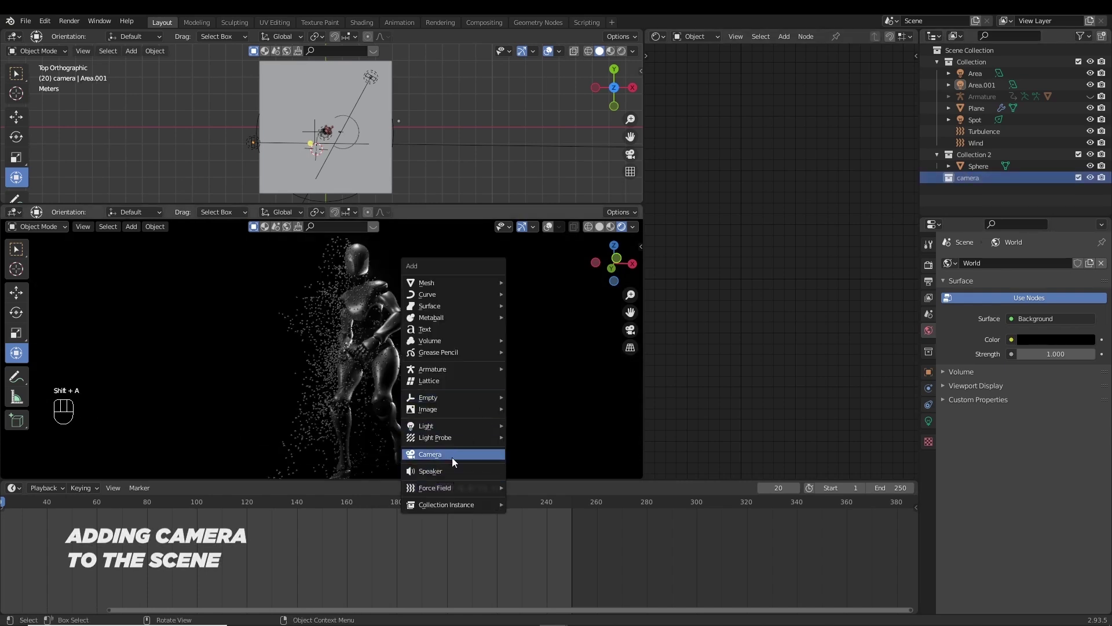
key(ctrl+alt+KP_0)
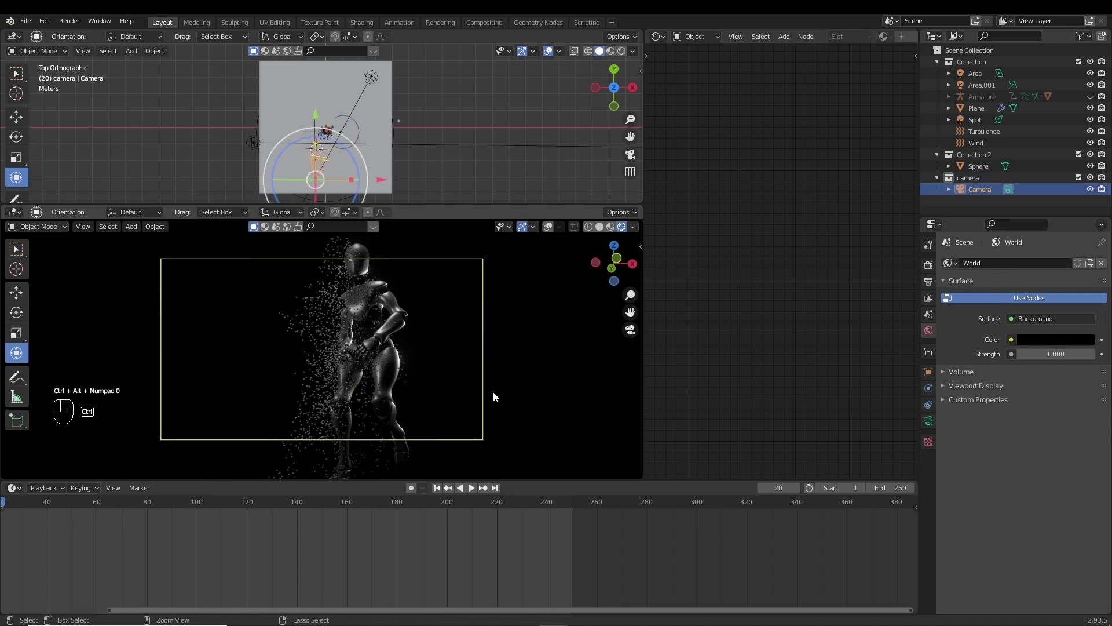
drag(339, 102, 338, 107)
drag(361, 95, 354, 129)
middle_click(409, 107)
drag(360, 134, 341, 145)
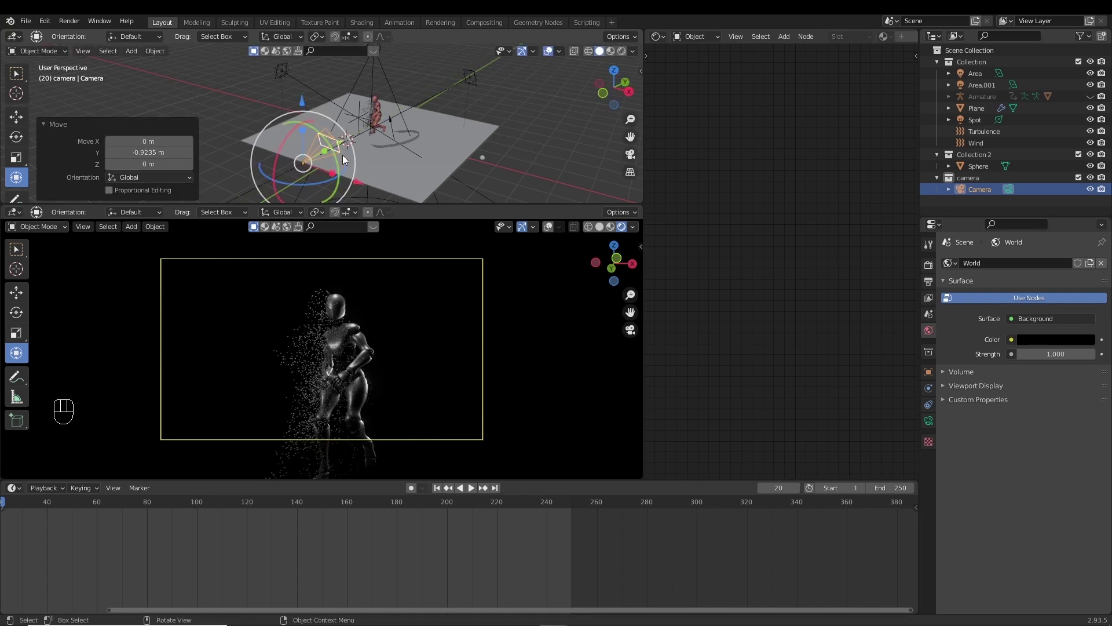
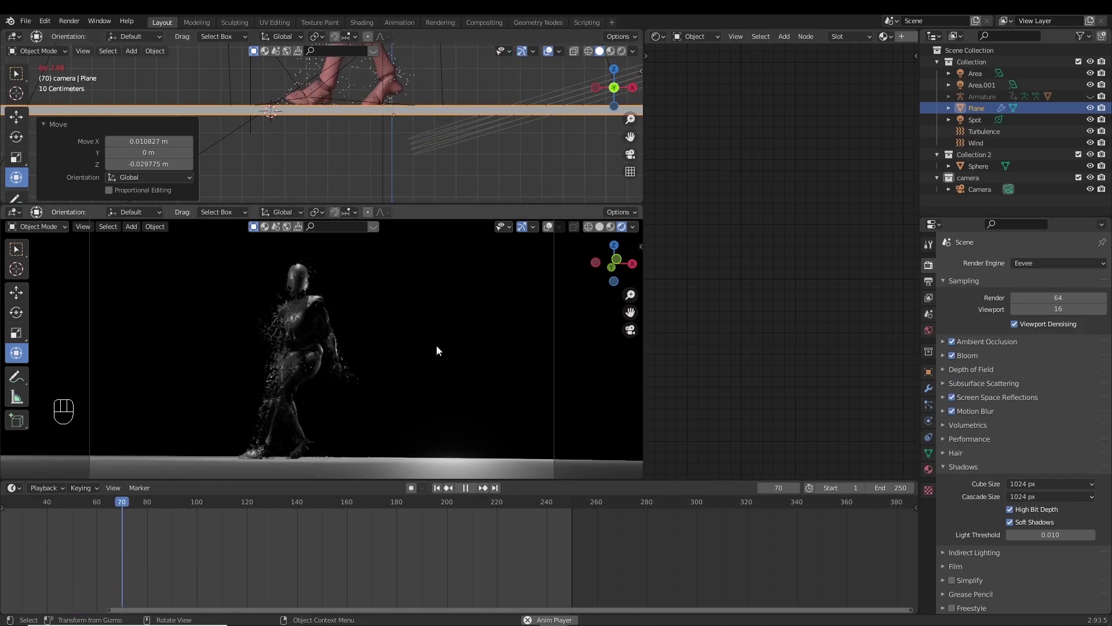
Set the ground plane material's base colour Value down to about 0.024, near black
key(space)
click(1025, 320)
click(1049, 436)
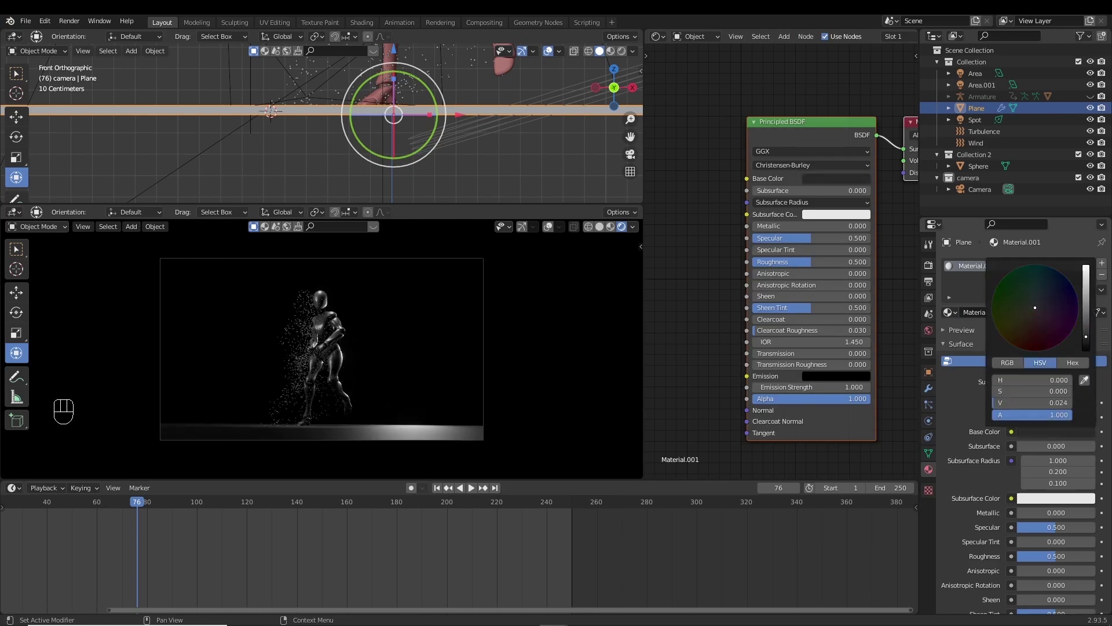
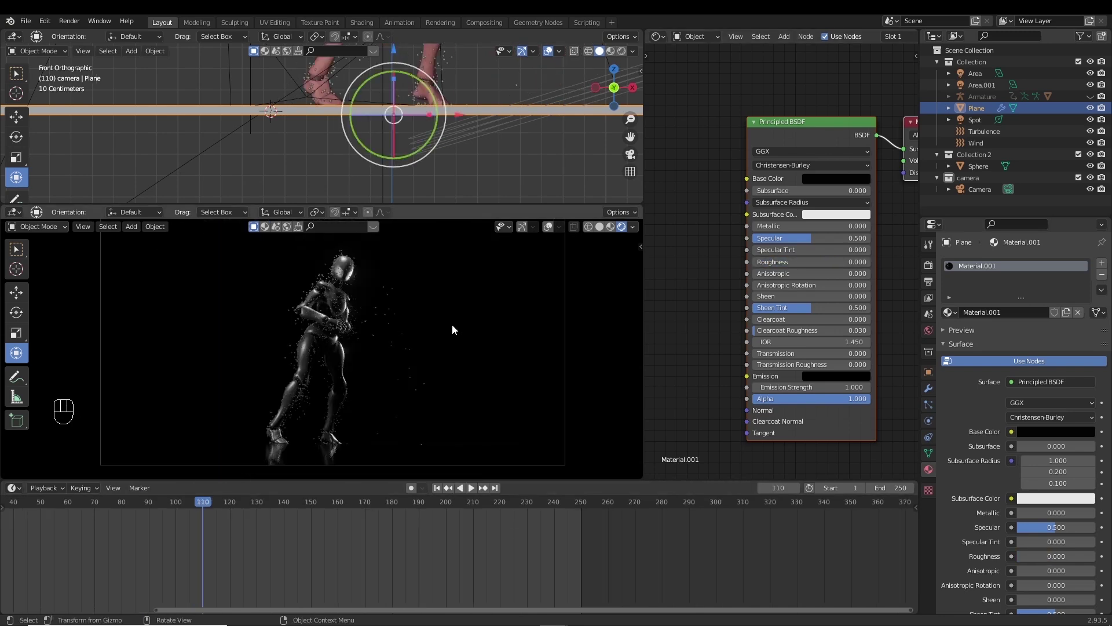
Select the particle Sphere, set its surface to Emission and add a colour ramp with a purple stop
middle_click(500, 136)
click(514, 134)
click(1016, 317)
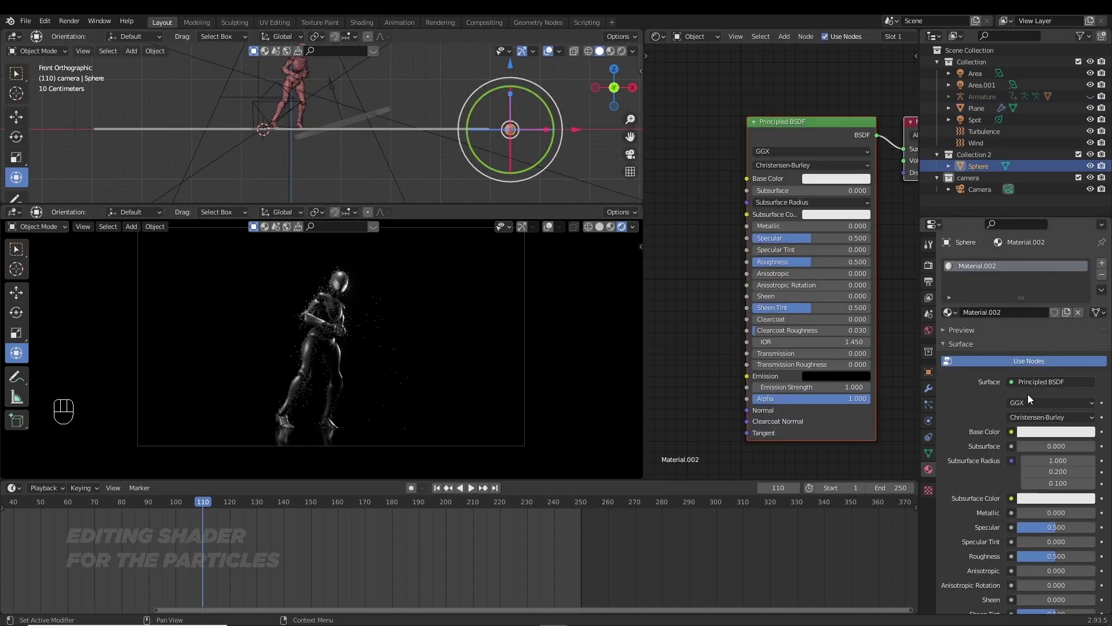
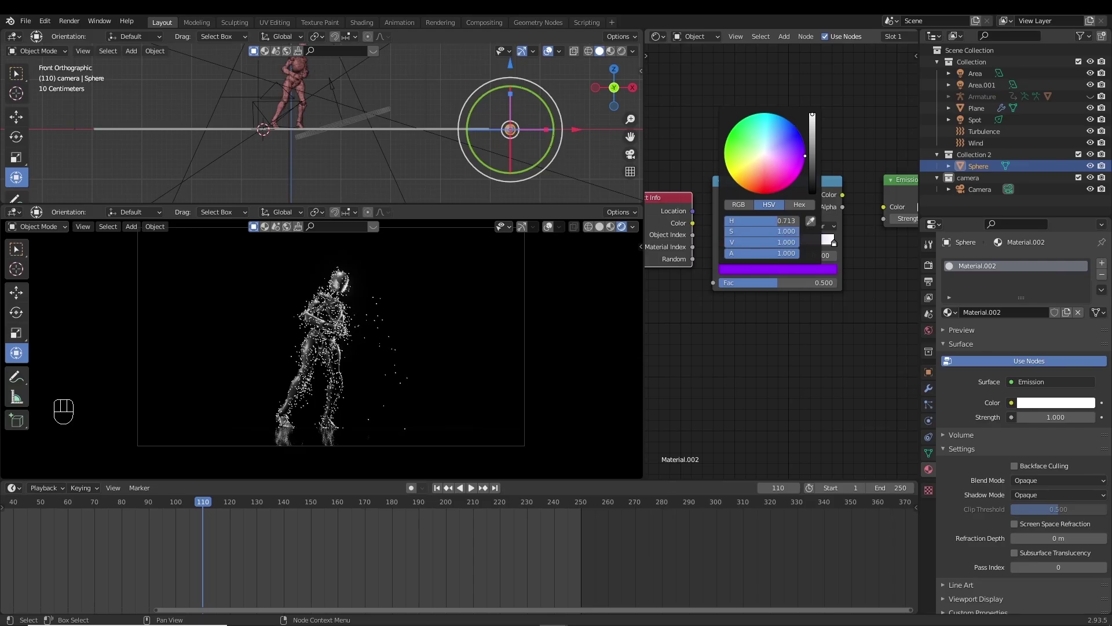
click(814, 329)
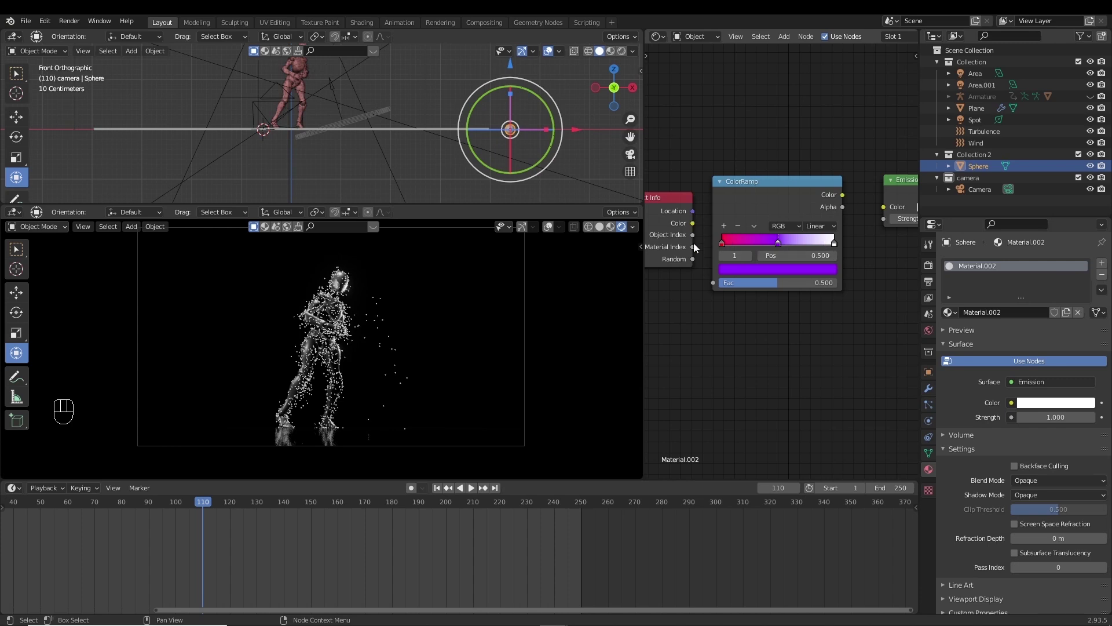
Link Object Info Location to the ramp Fac and ramp Color to Emission, then preview the particle colours
drag(706, 268, 867, 238)
drag(856, 201, 889, 212)
drag(428, 321, 418, 372)
middle_click(737, 271)
drag(738, 235, 721, 252)
drag(719, 245, 778, 310)
key(space)
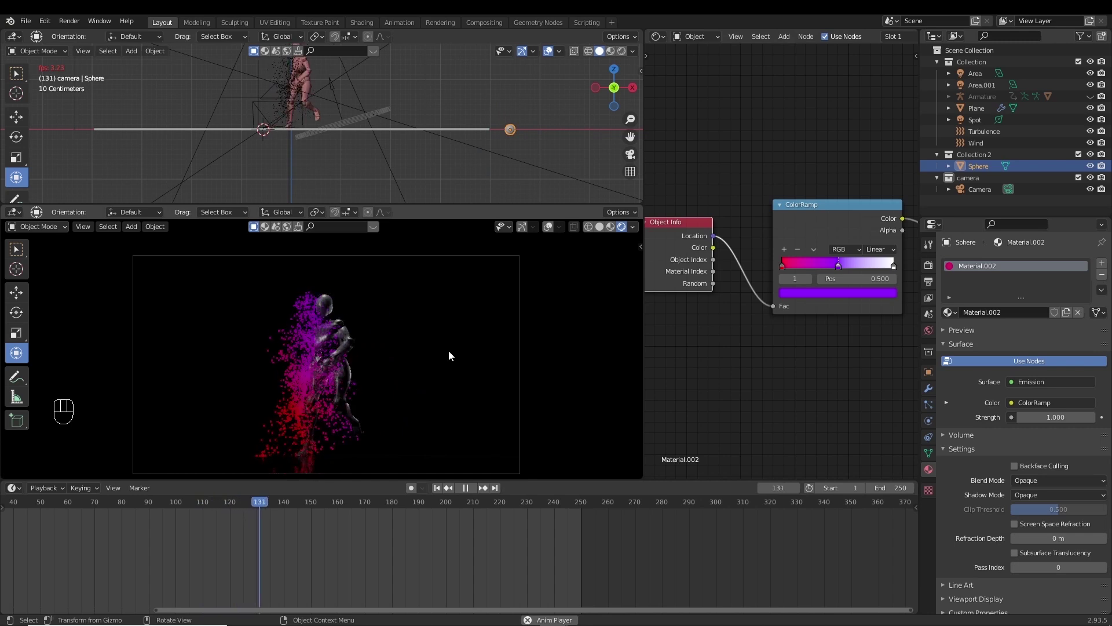
key(space)
Shift a ramp stop toward vivid purple and play back the glowing particles
click(798, 296)
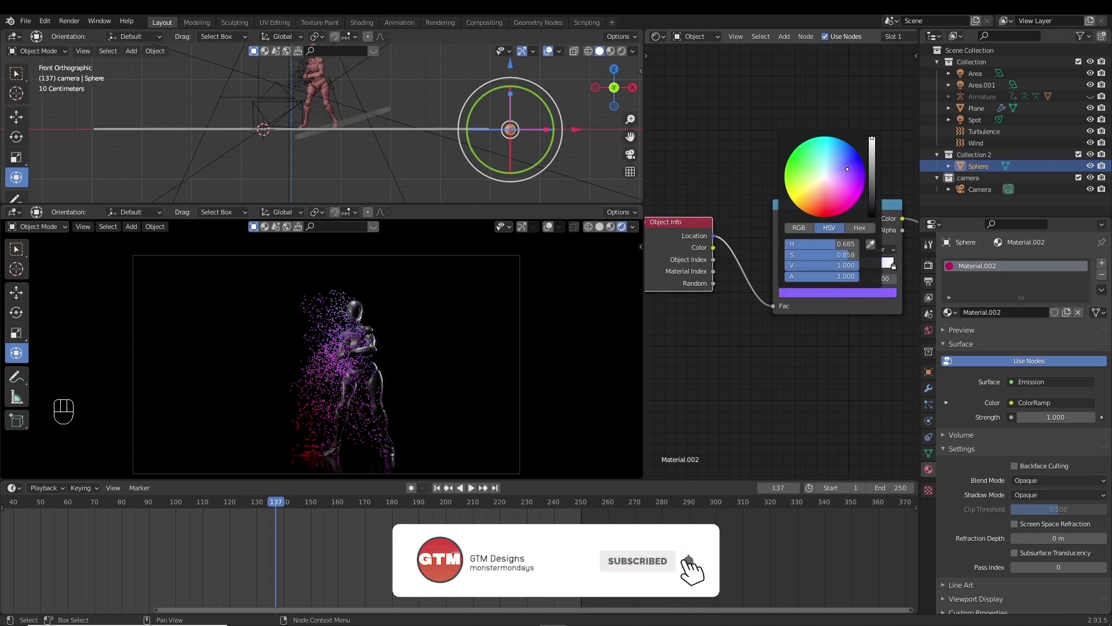
click(785, 269)
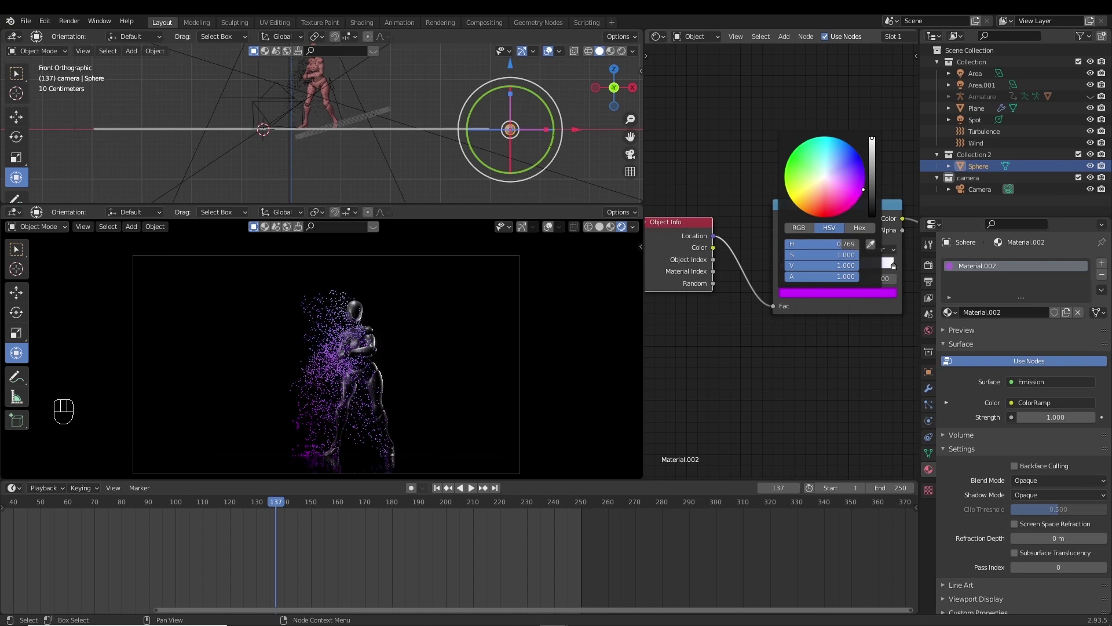
key(space)
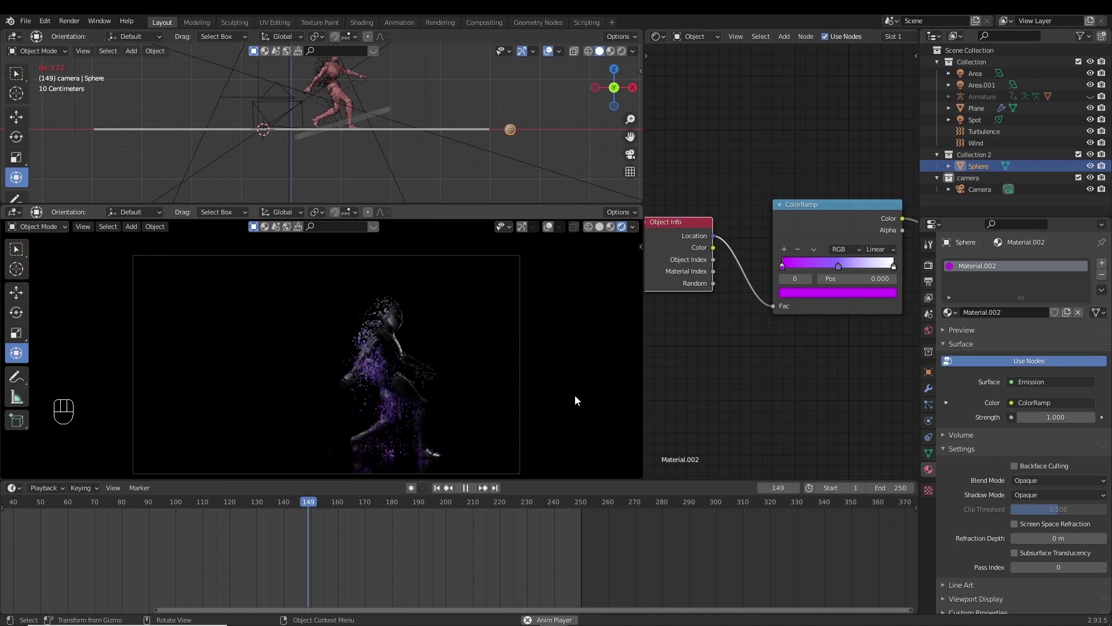
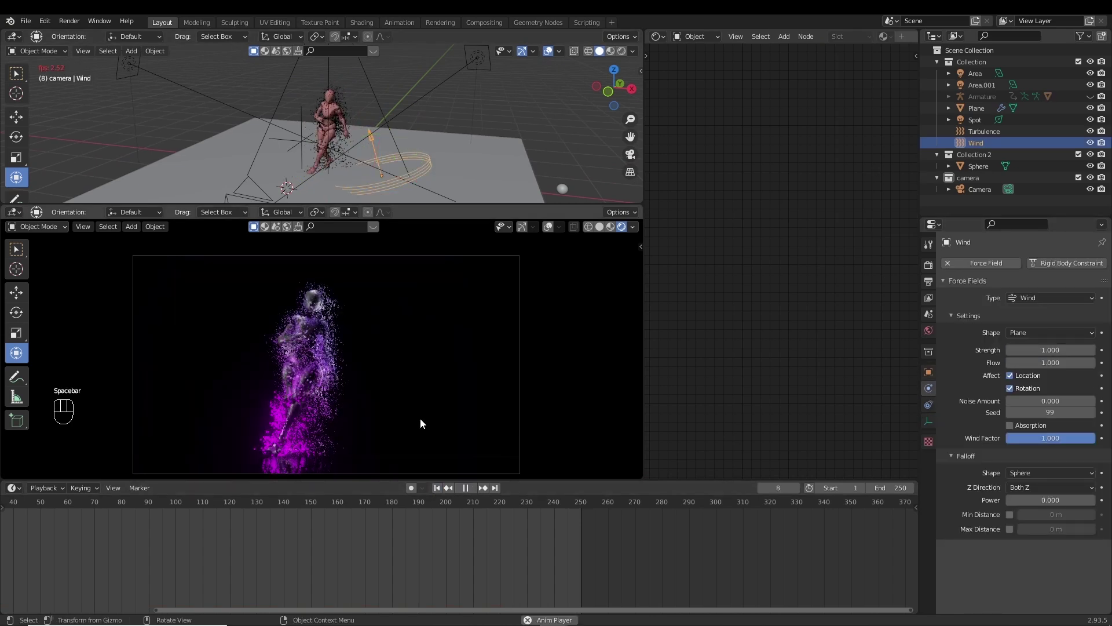
Play back the wind-blown particles and view the camera in plain Solid shading
key(space)
key(space)
key(space)
key(space)
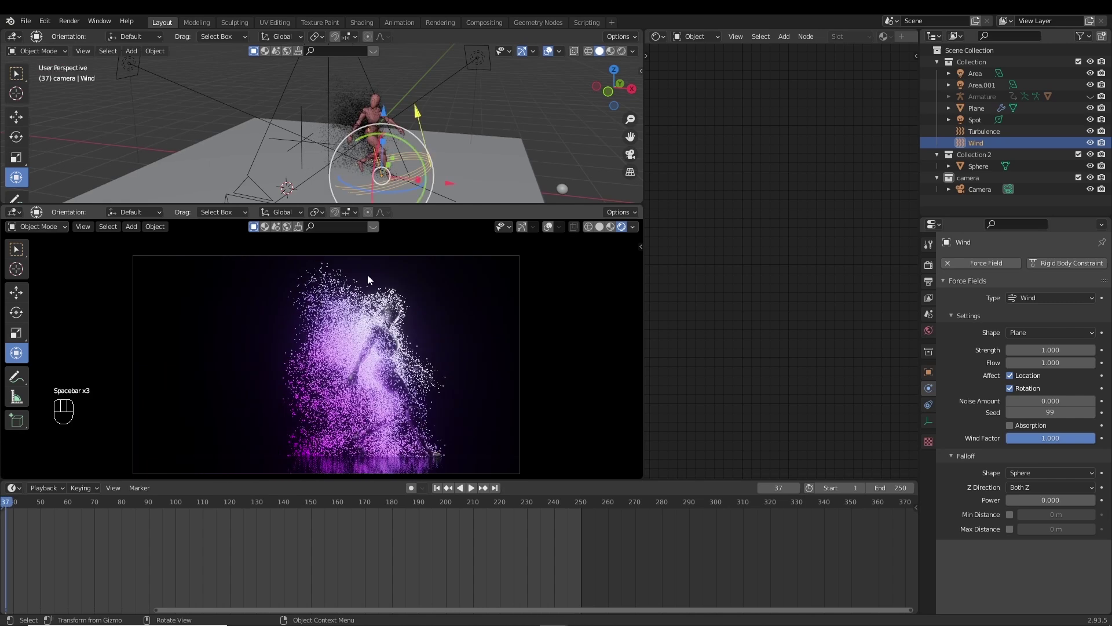
key(space)
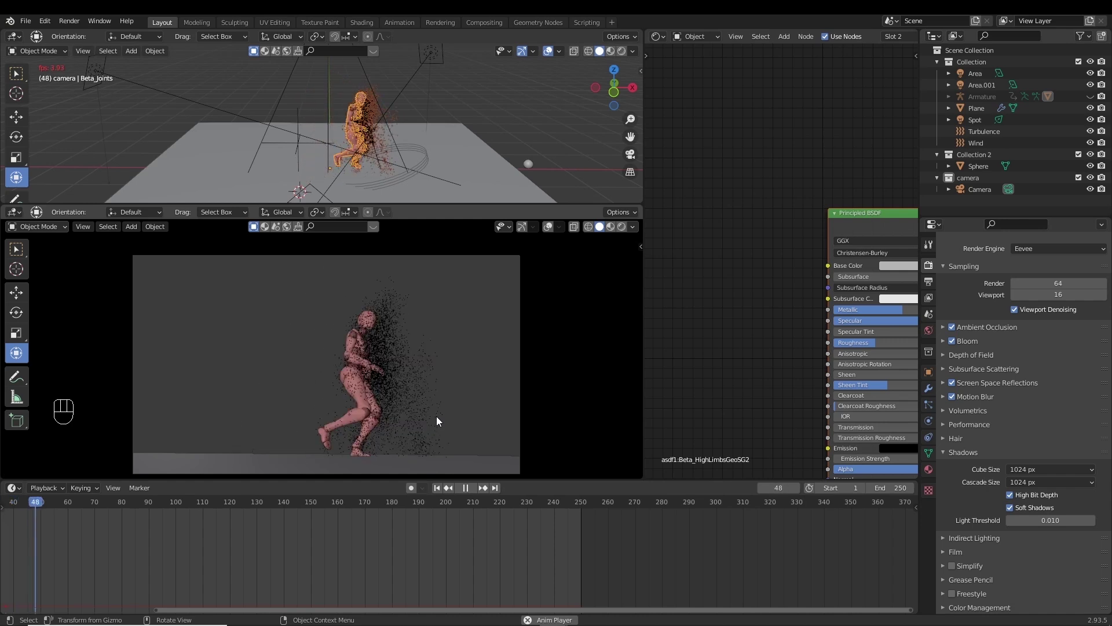
Add a Bezier circle around the scene and give the camera a Follow Path constraint targeting BezierCircle
key(space)
drag(385, 129, 385, 129)
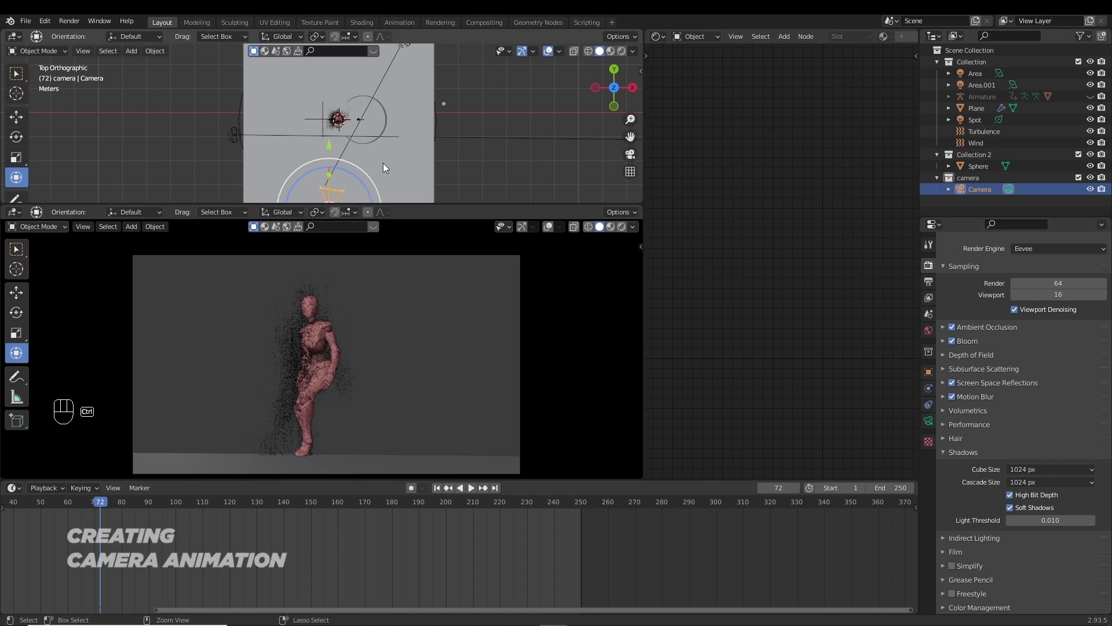
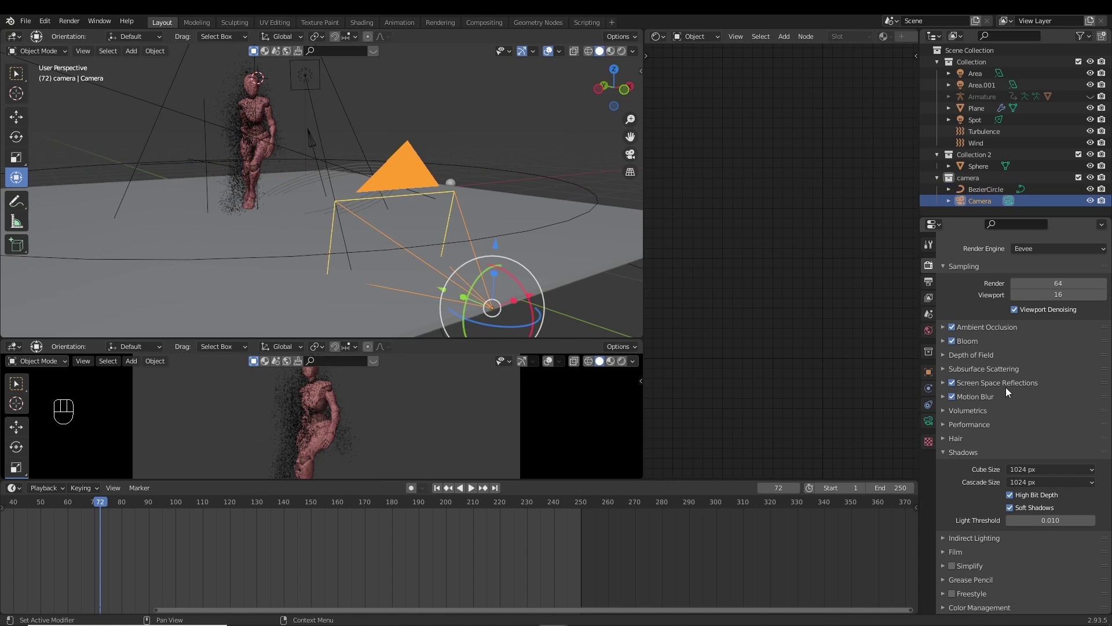
click(935, 408)
drag(1006, 260, 1068, 347)
click(1088, 303)
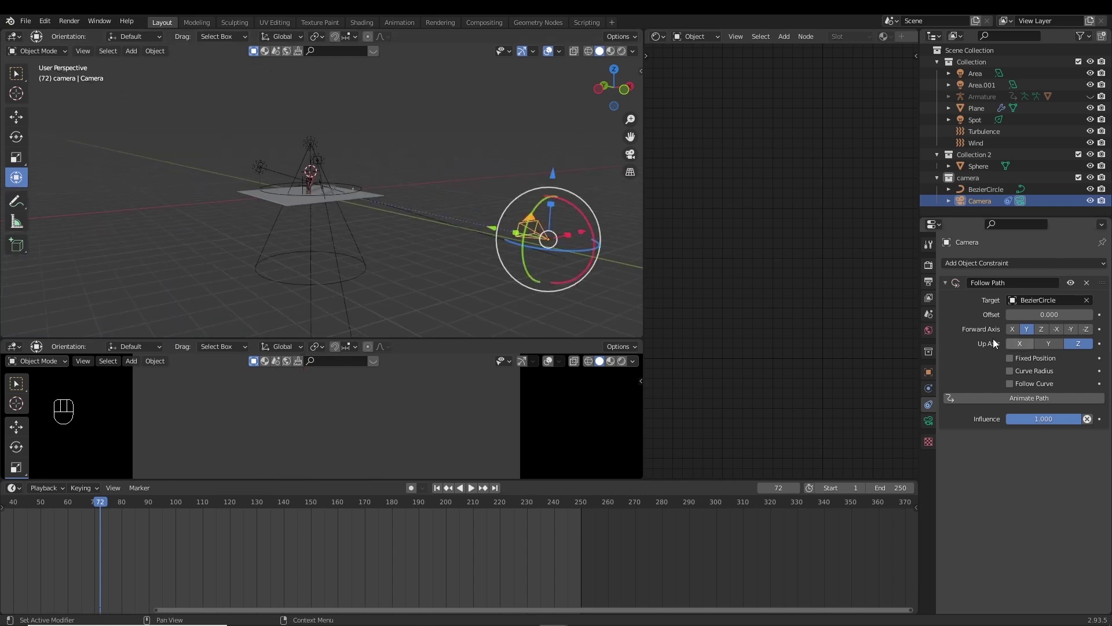
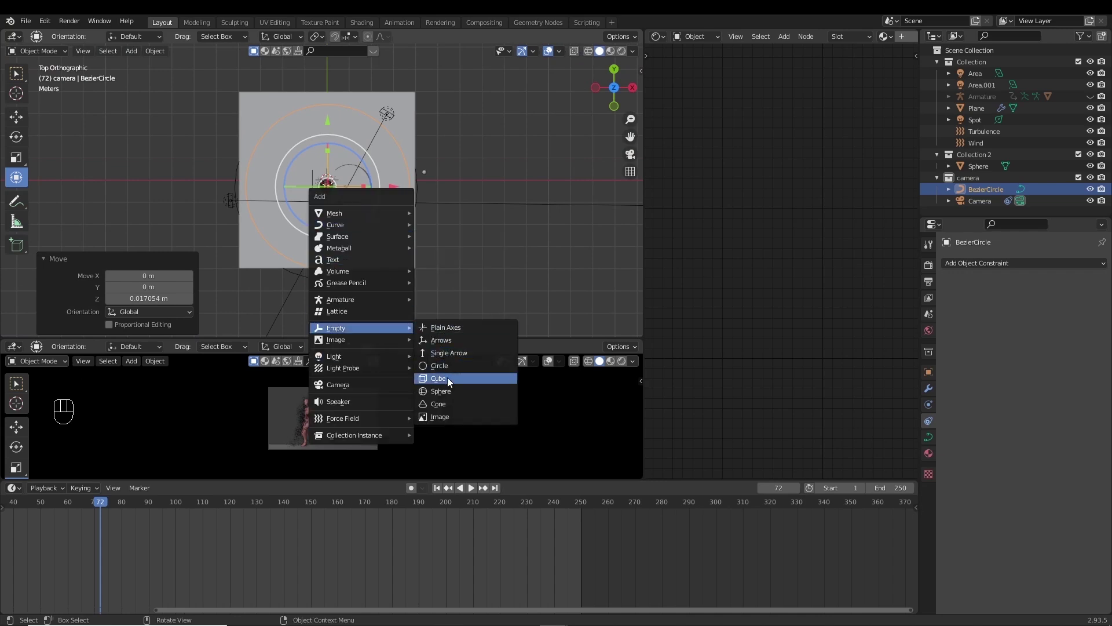
Scale the cube empty down and lift it up to the mannequin's torso
drag(414, 198, 461, 234)
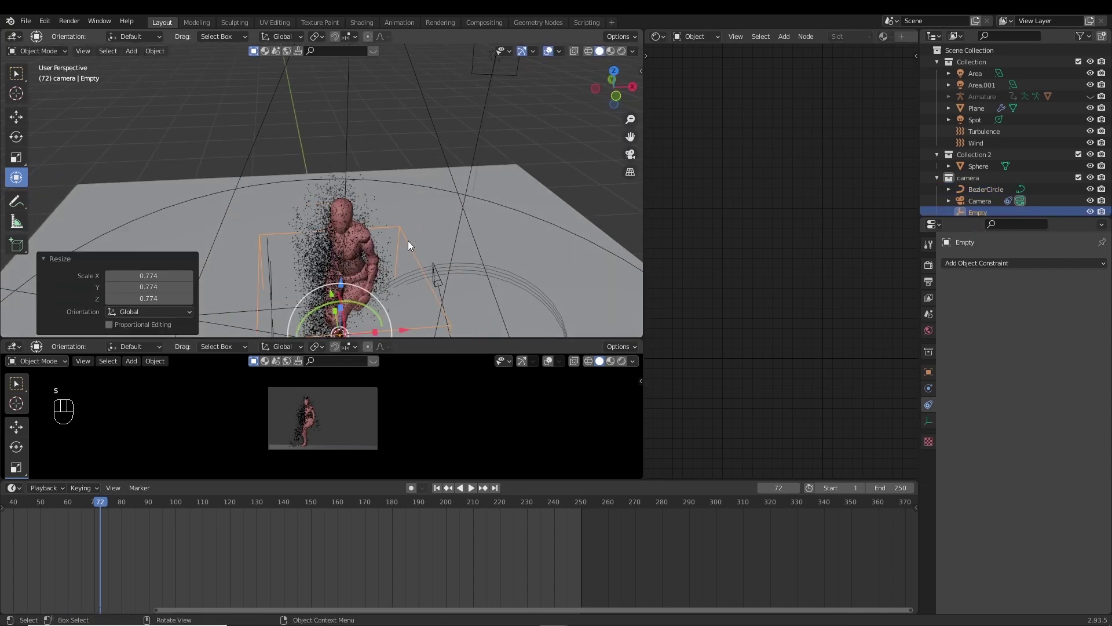
drag(343, 282, 445, 273)
middle_click(453, 243)
drag(445, 207, 445, 208)
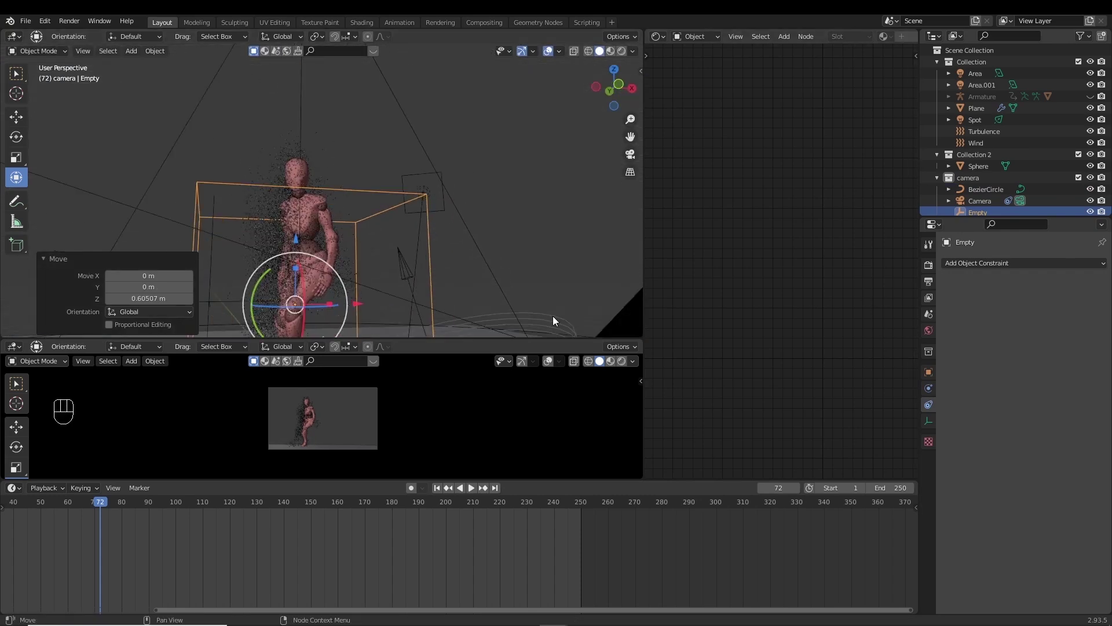
Make the camera Track To the Empty with Follow Curve and Animate Path, then play the orbit
click(381, 198)
middle_click(453, 226)
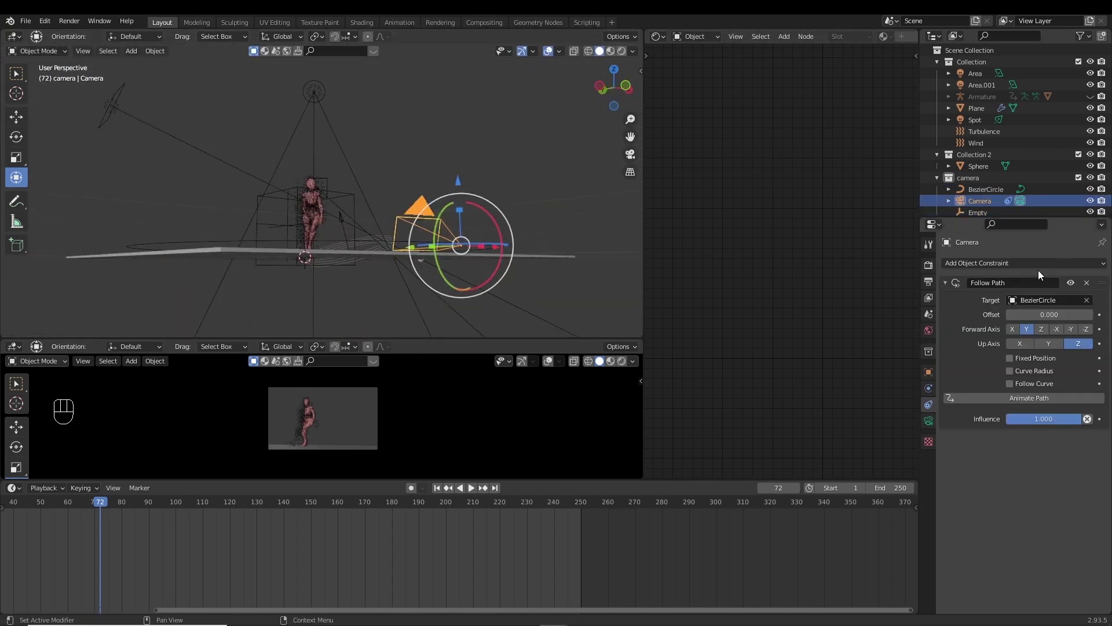
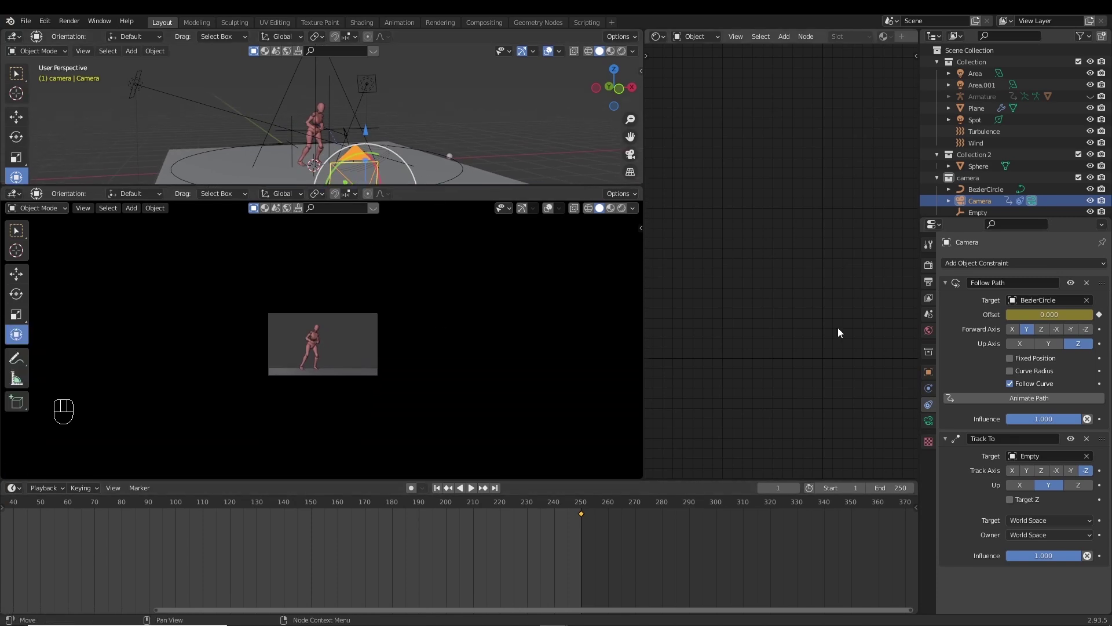
key(space)
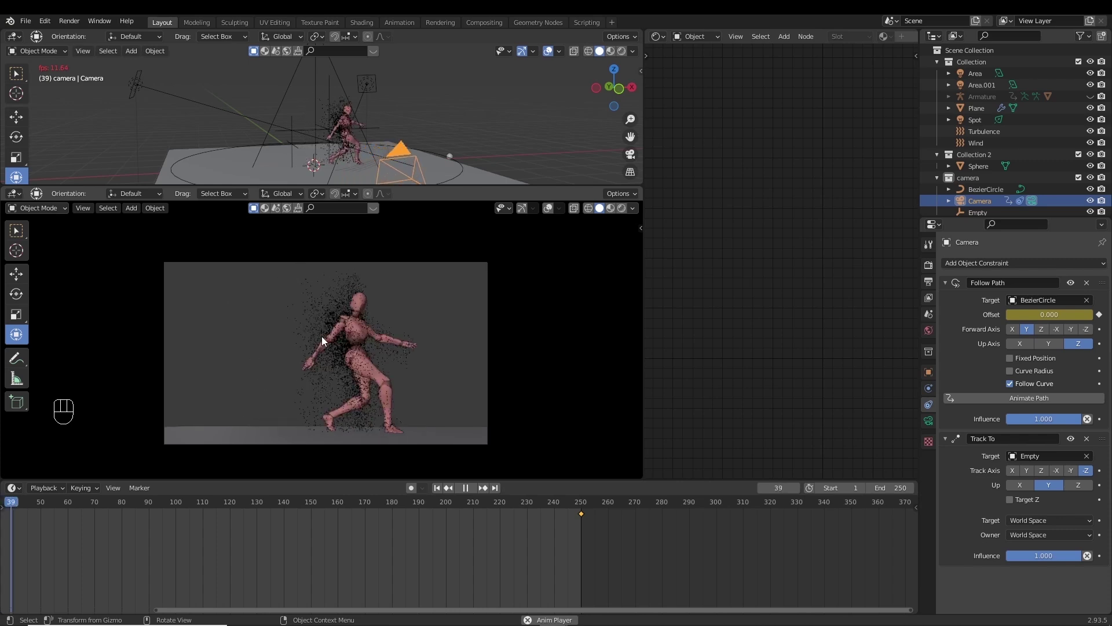